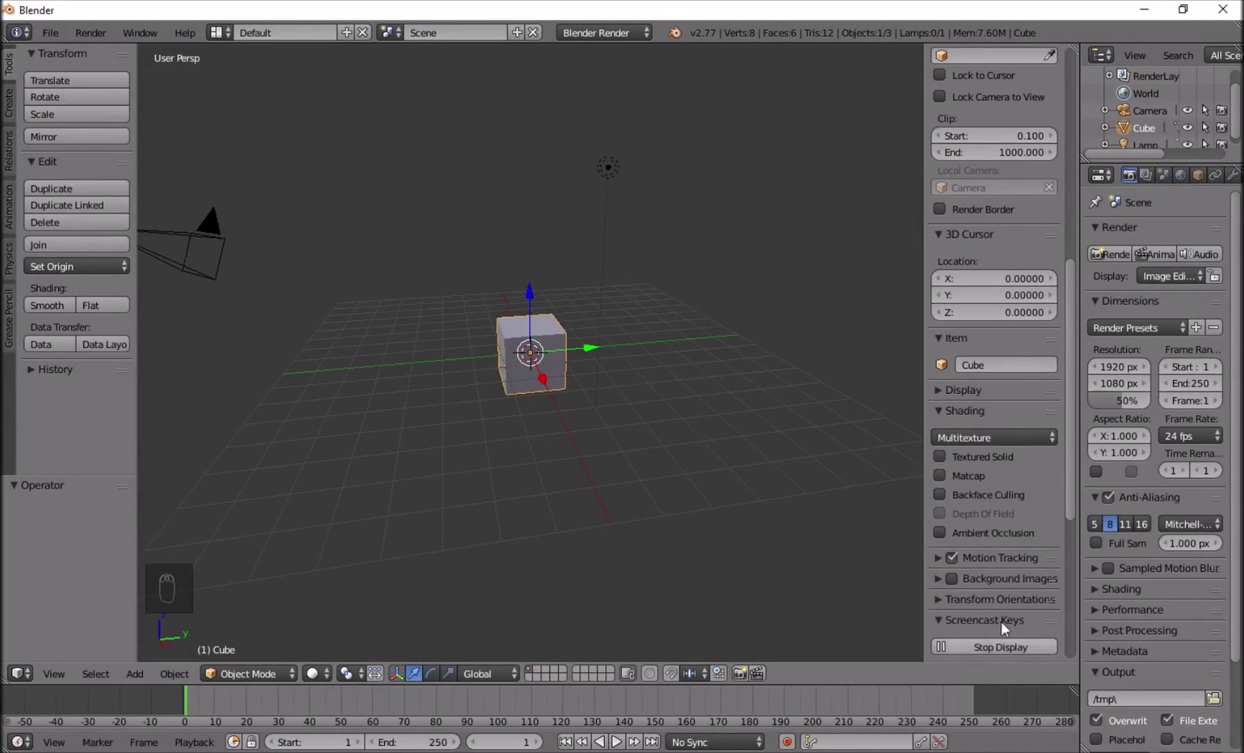
Select and delete the default cube, camera and lamp, leaving an empty grid.
key(n)
middle_click(797, 332)
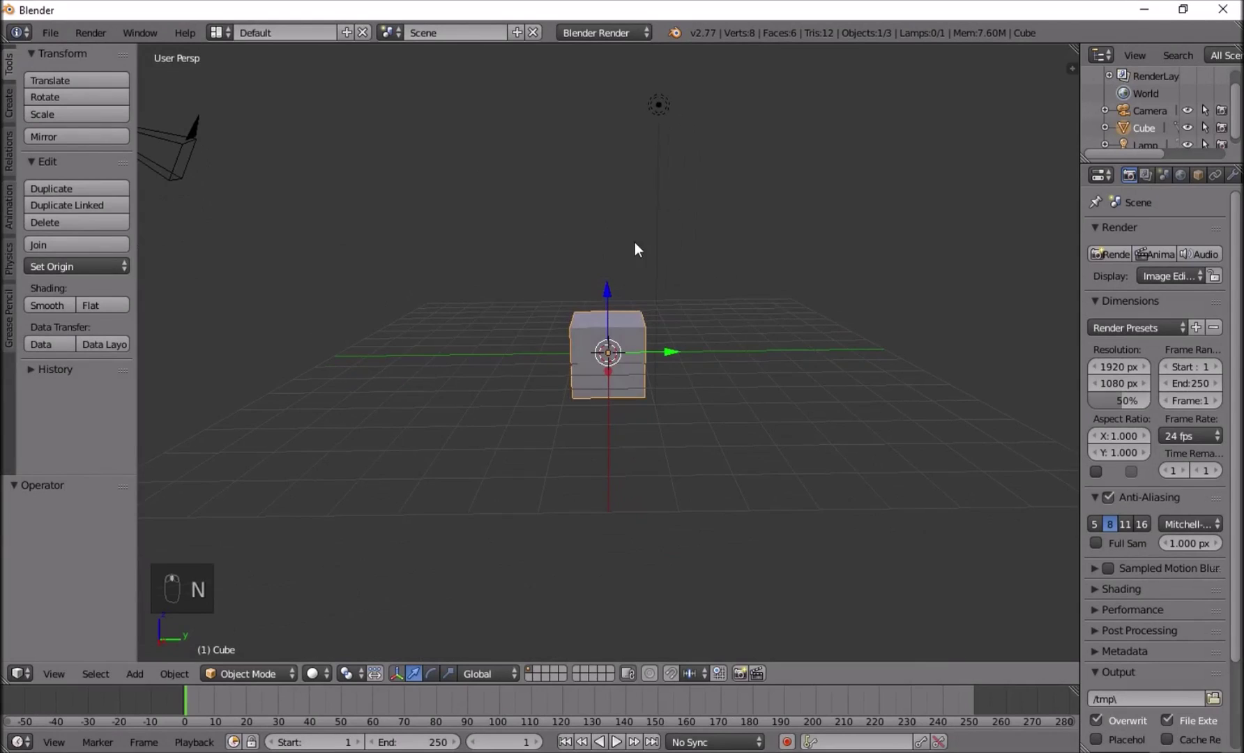
key(a)
key(a)
key(Delete)
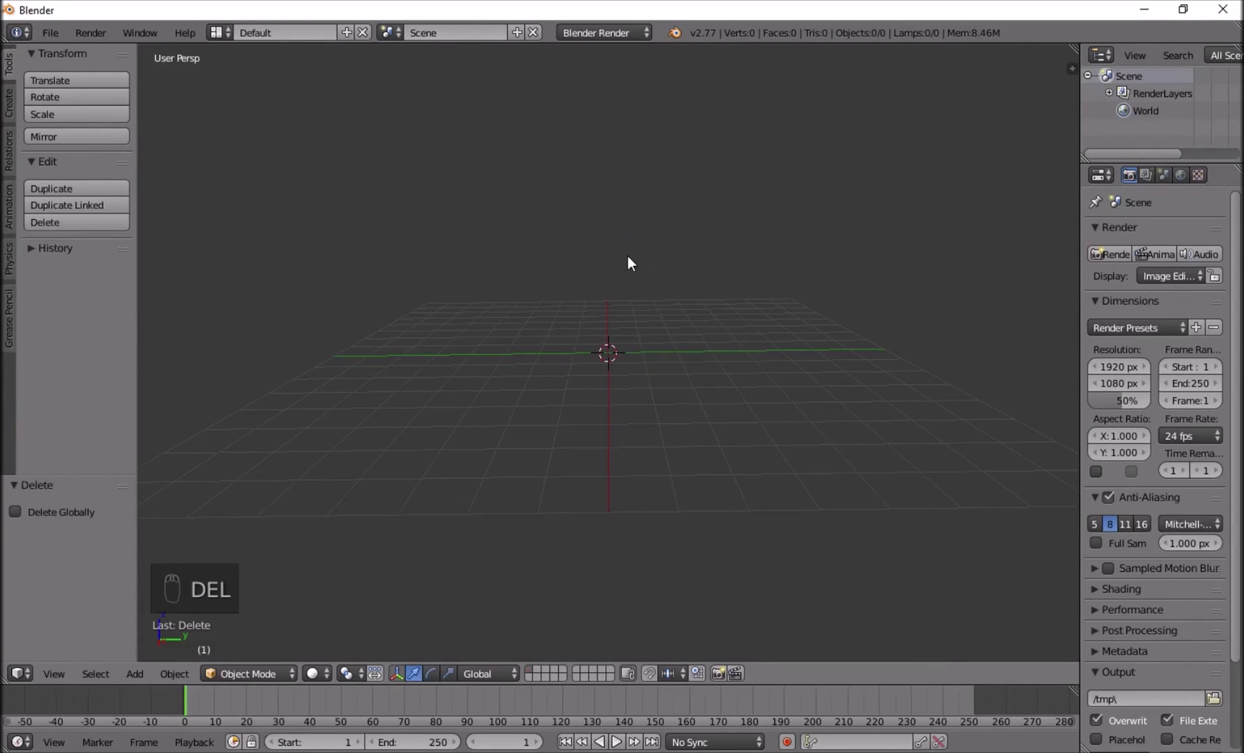
Set the unit scale to 0.01 and extend the view clip end to 1 km.
drag(1171, 183, 1128, 402)
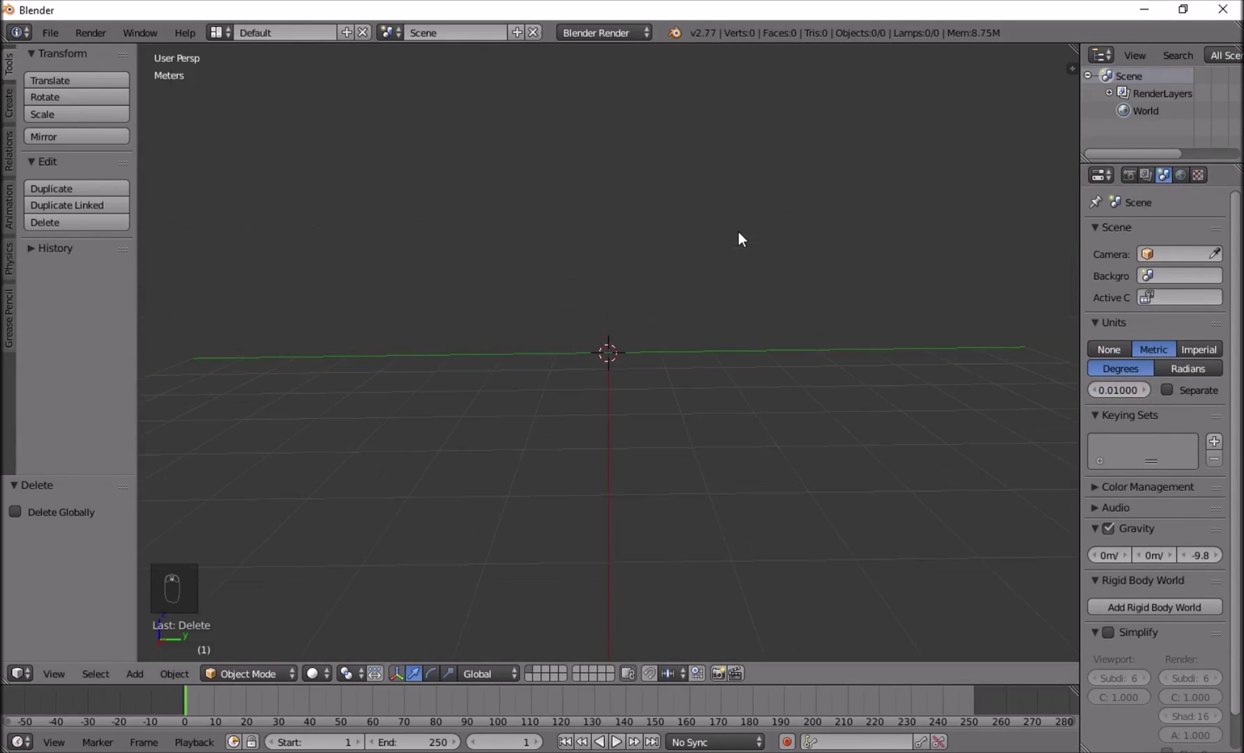
key(n)
drag(739, 237, 576, 283)
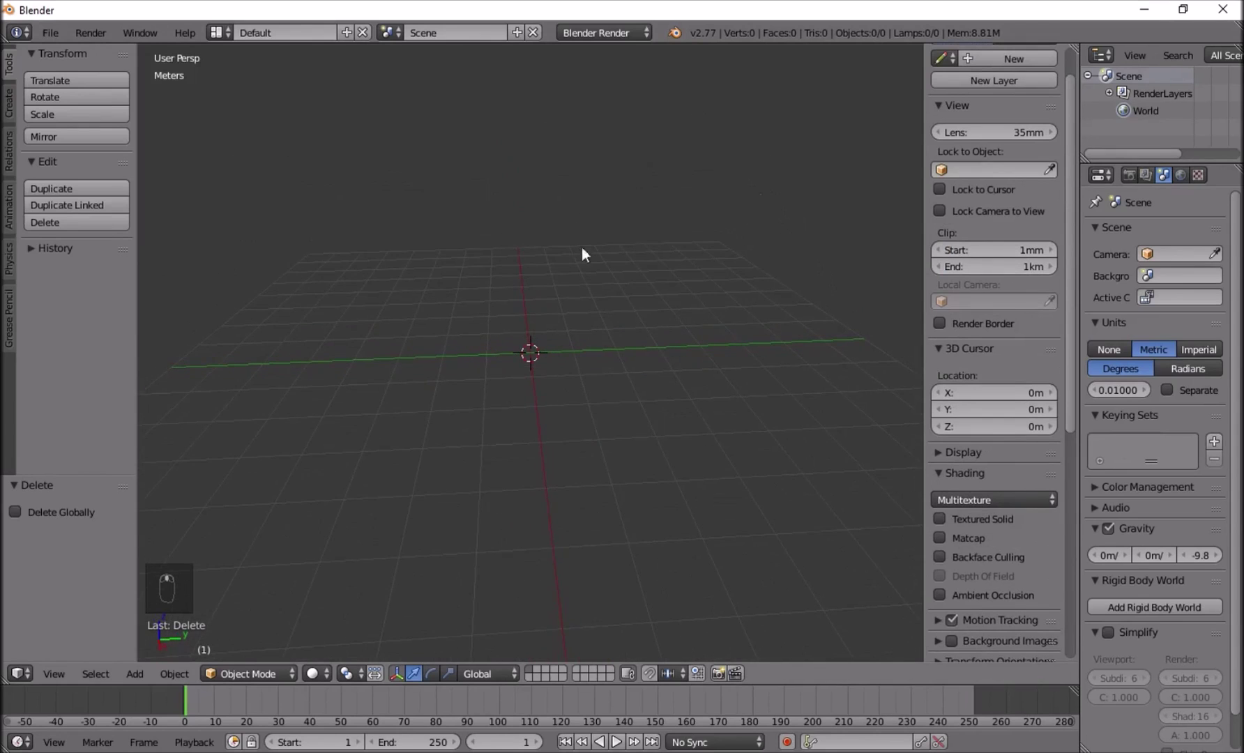
Add a plane and view it from the front in orthographic projection.
key(n)
key(shift+a)
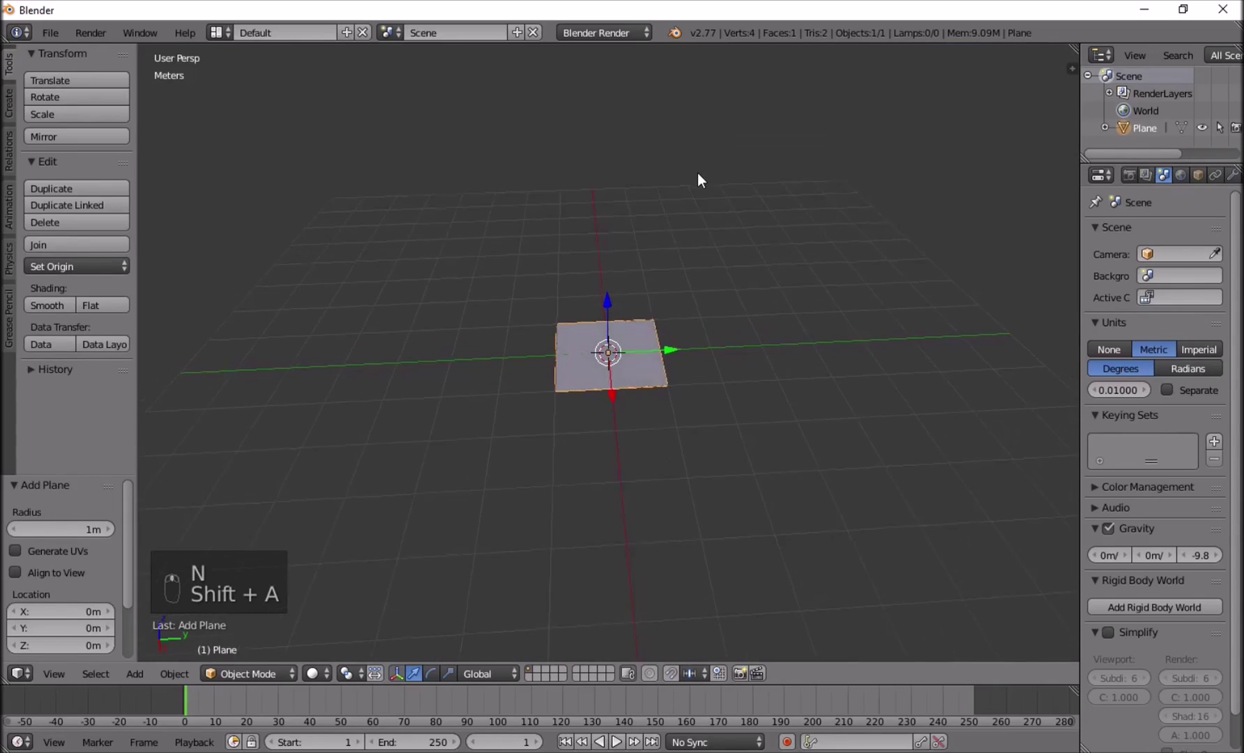
key(KP_1)
key(KP_5)
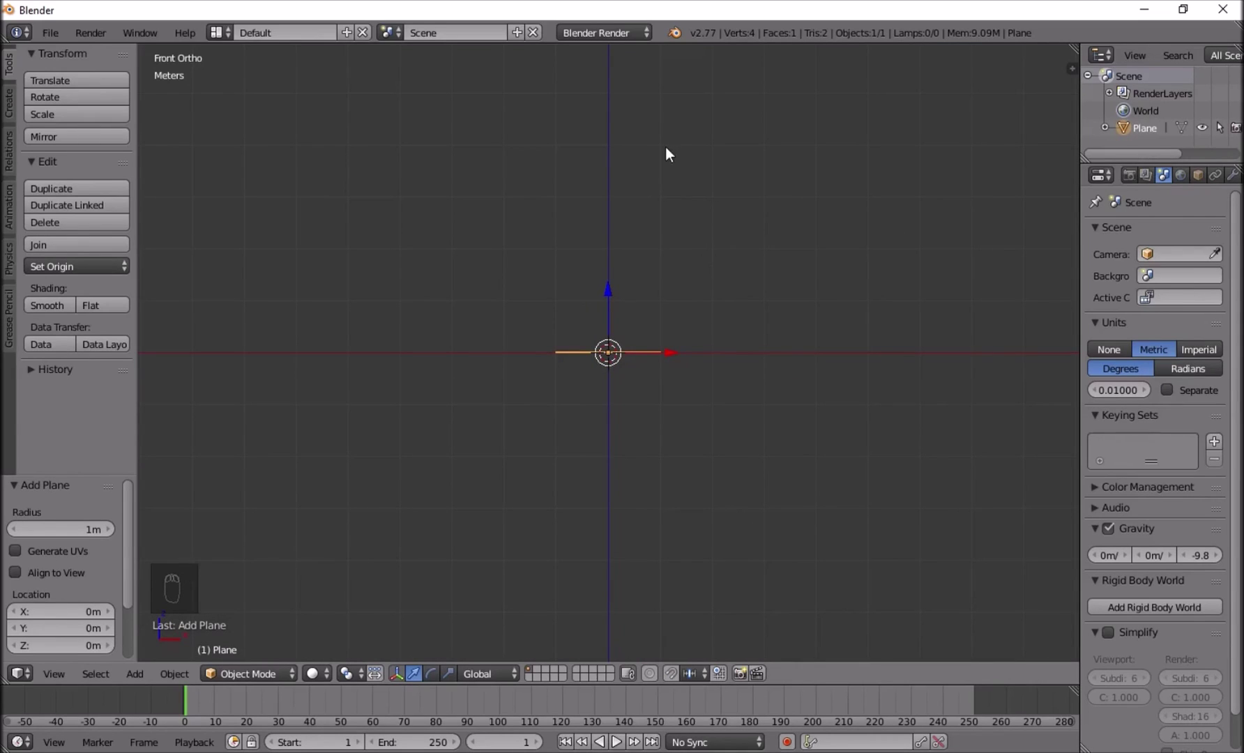
Rotate the plane 90° upright, flatten it vertically and stretch it into a long thin strip.
key(r)
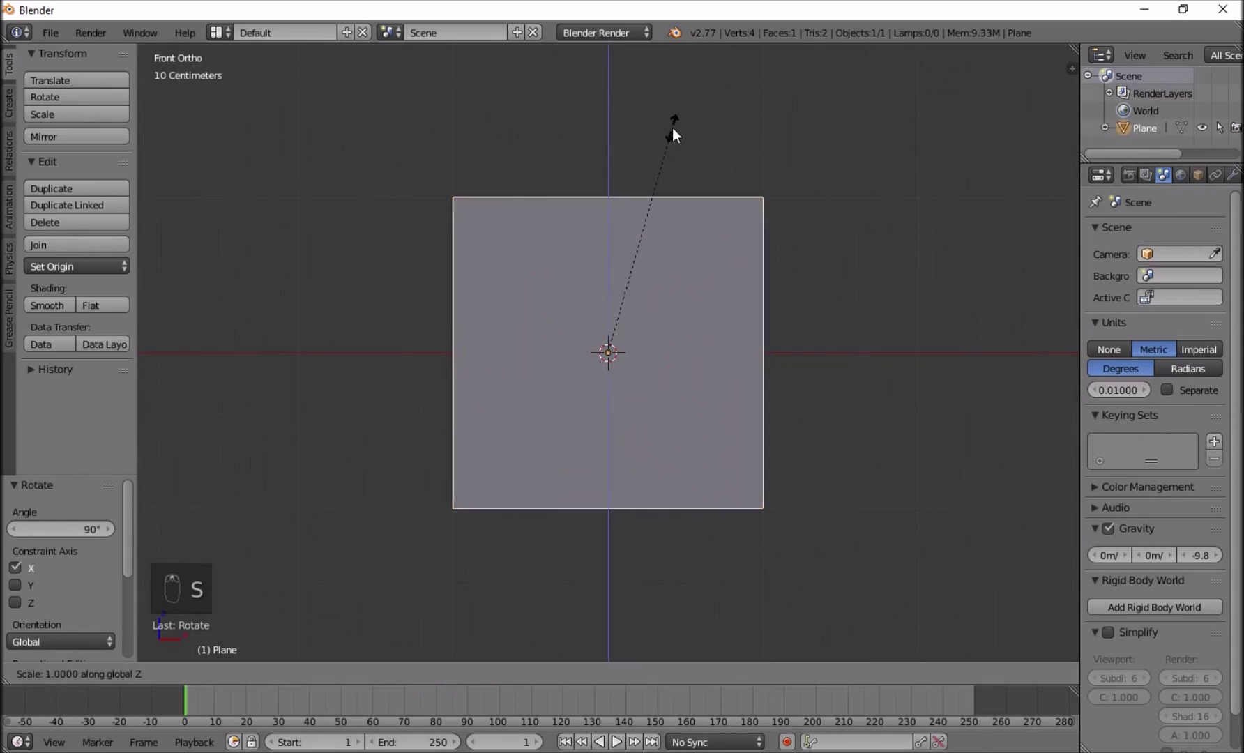
key(s)
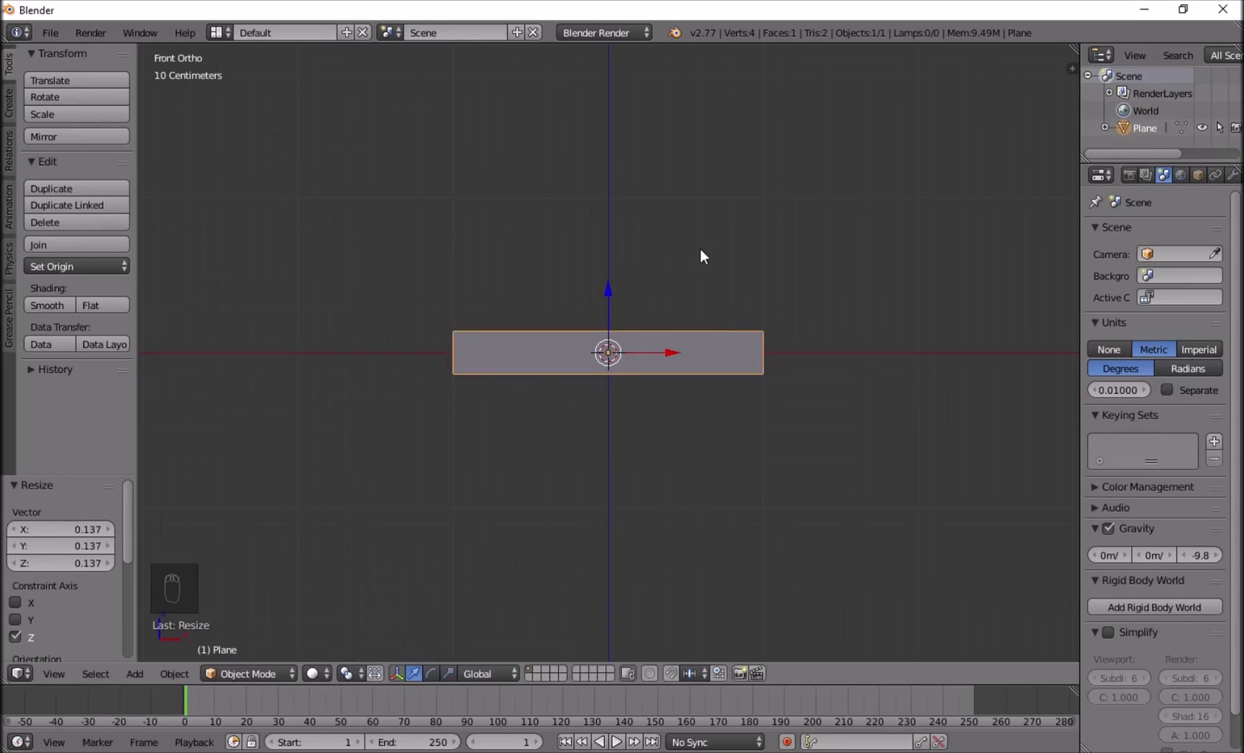
key(s)
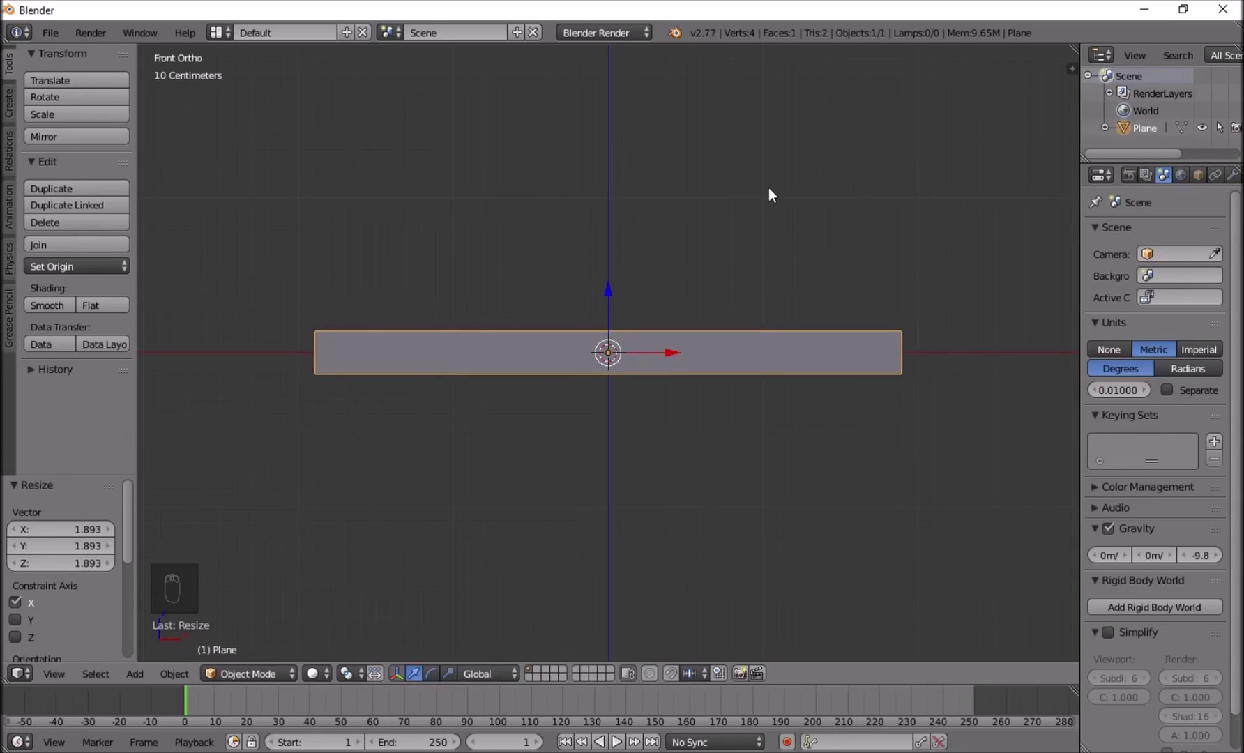
click(332, 344)
Taper the strip's left edge in Edit Mode, undoing a stray extrusion.
key(Tab)
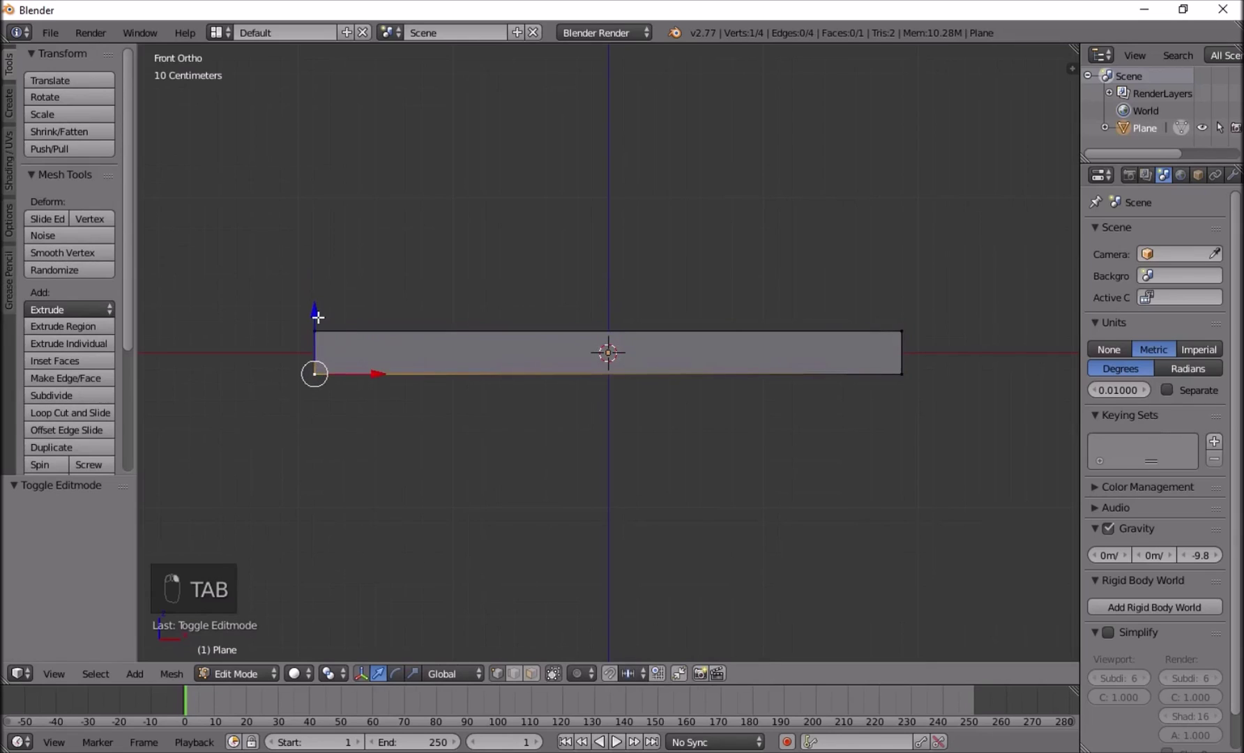
key(s)
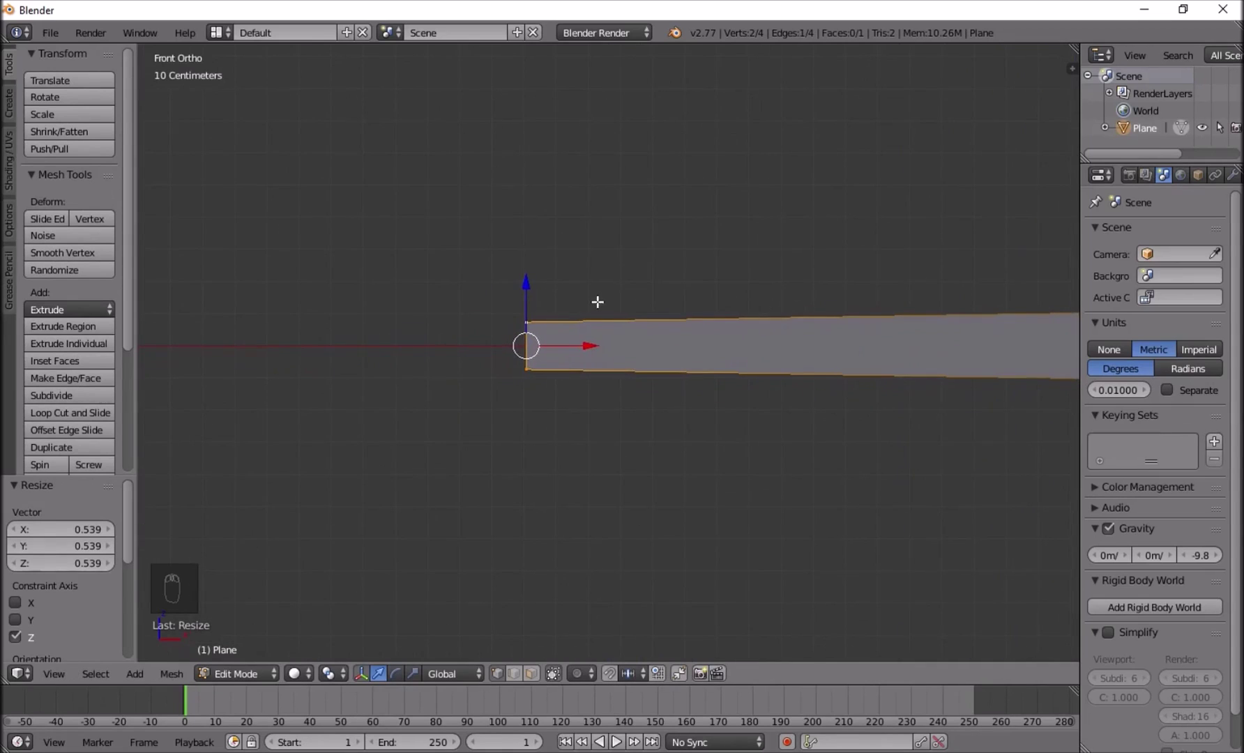
key(e)
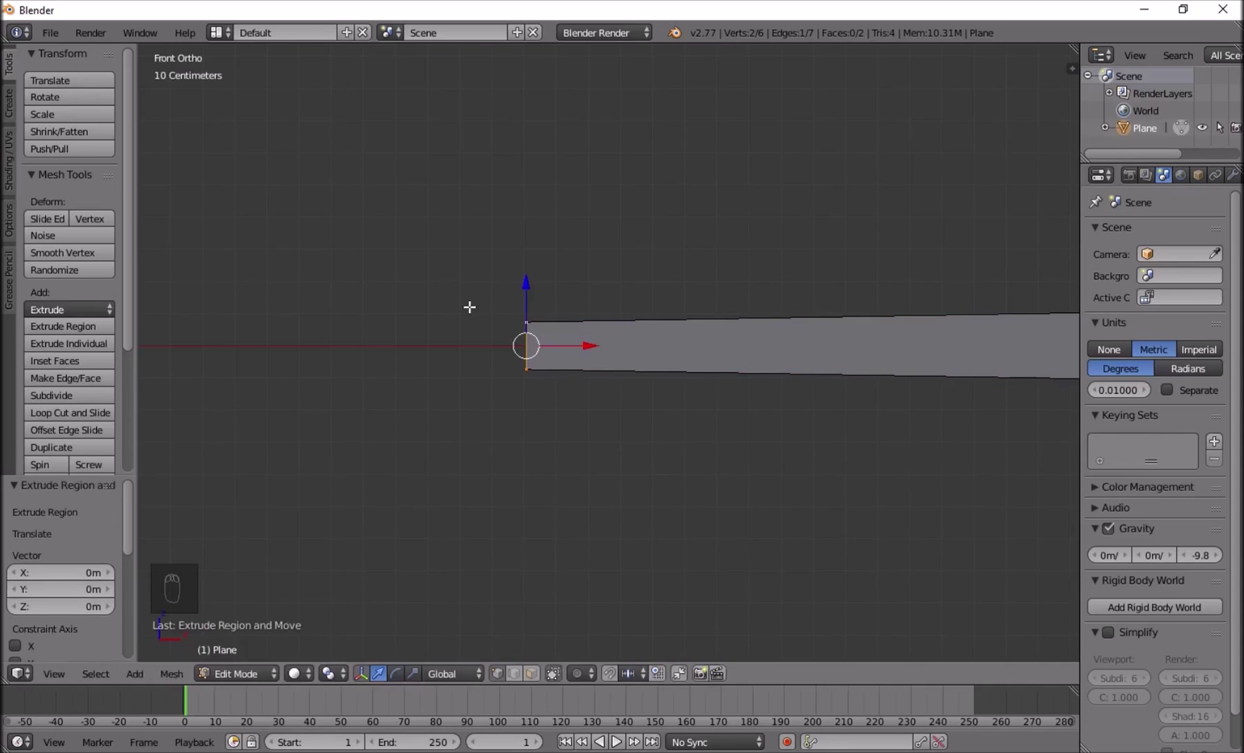
key(ctrl+z)
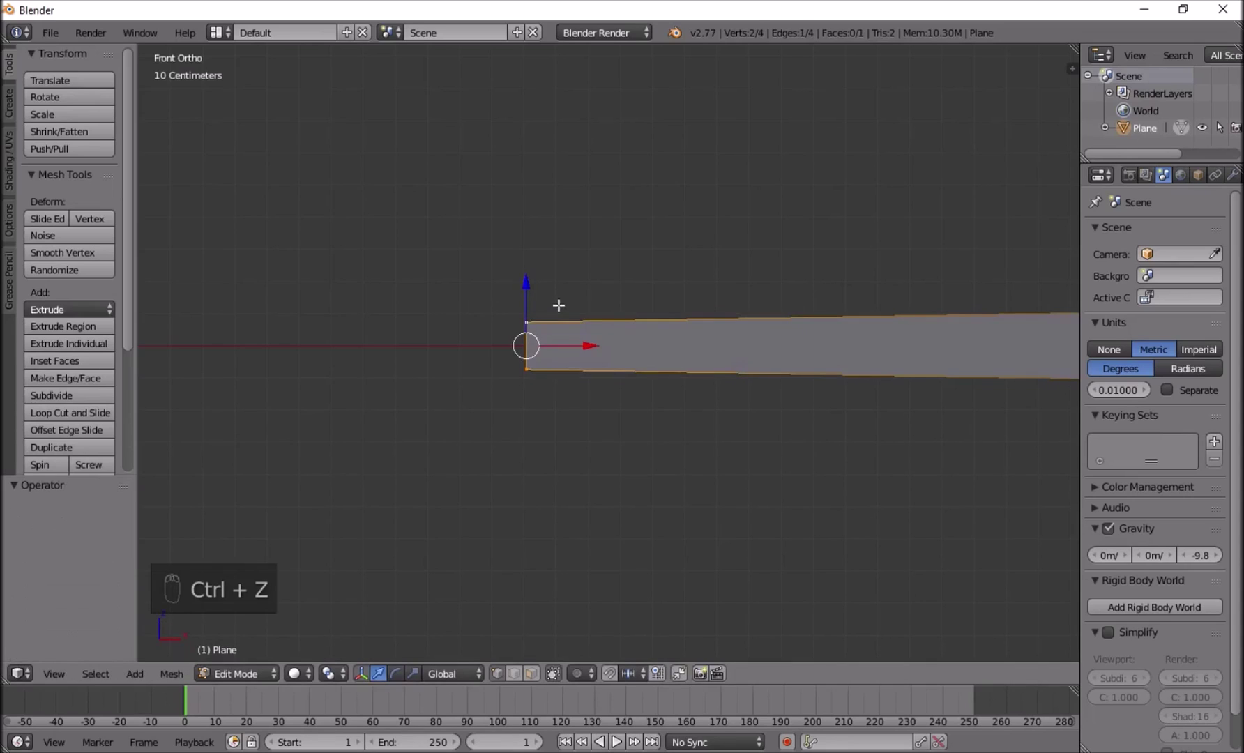
Extrude the left end leftward in shrinking sections to form a pointed blade tip.
key(e)
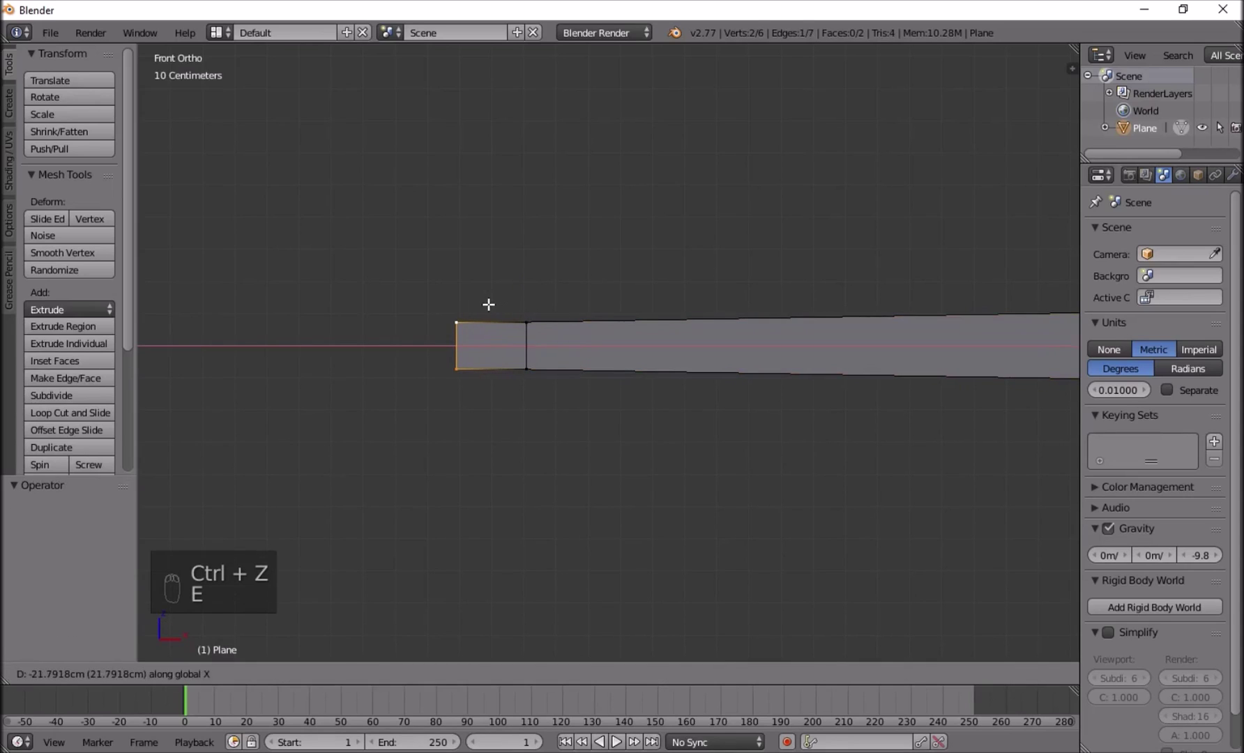
key(s)
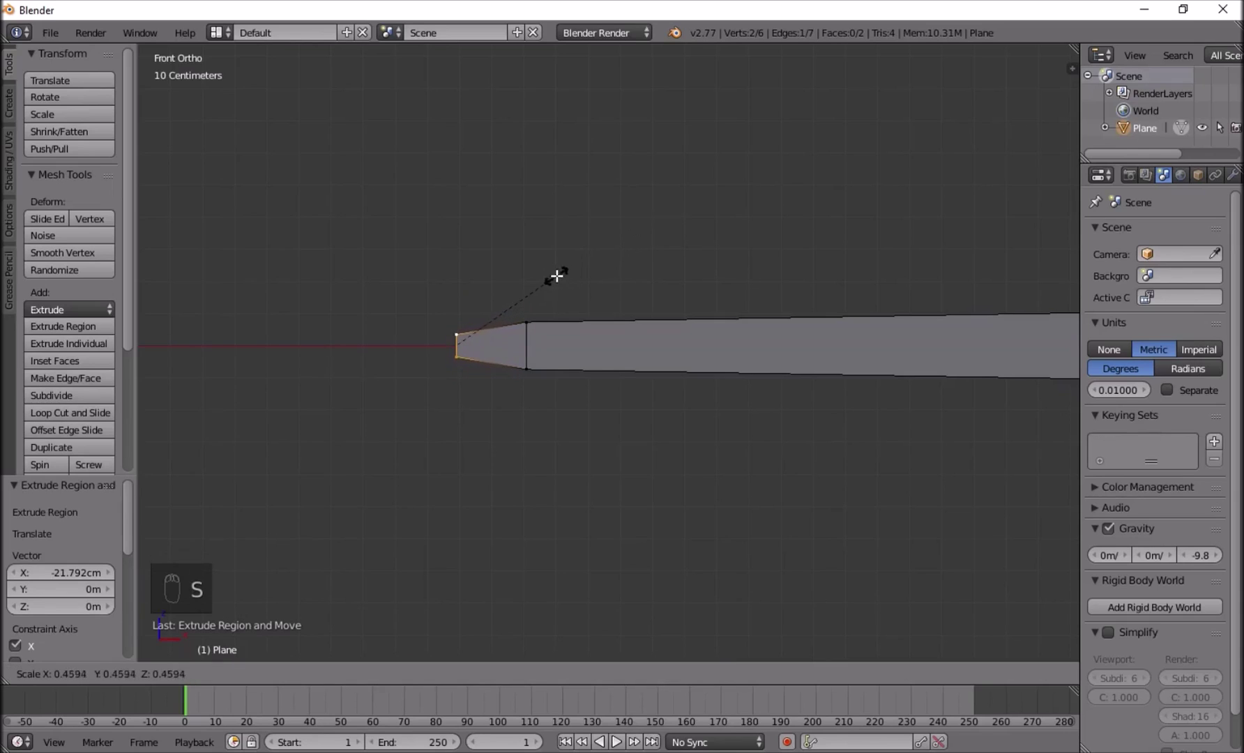
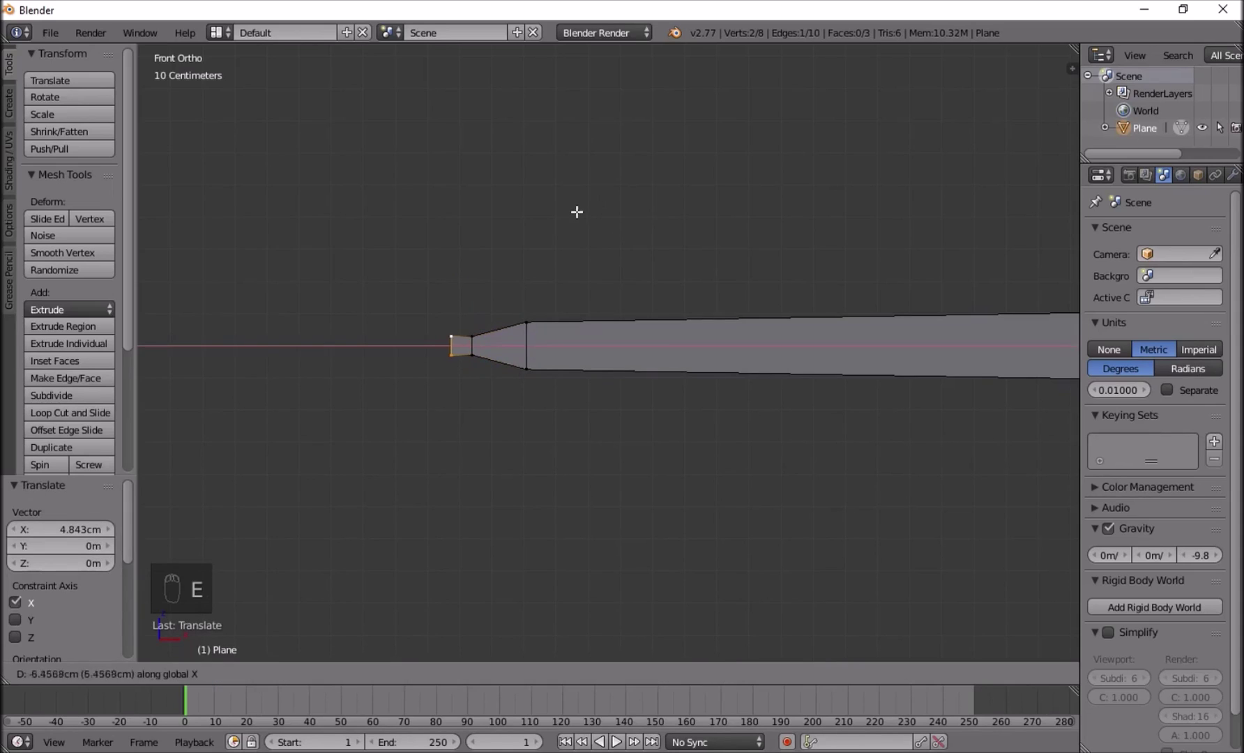
key(s)
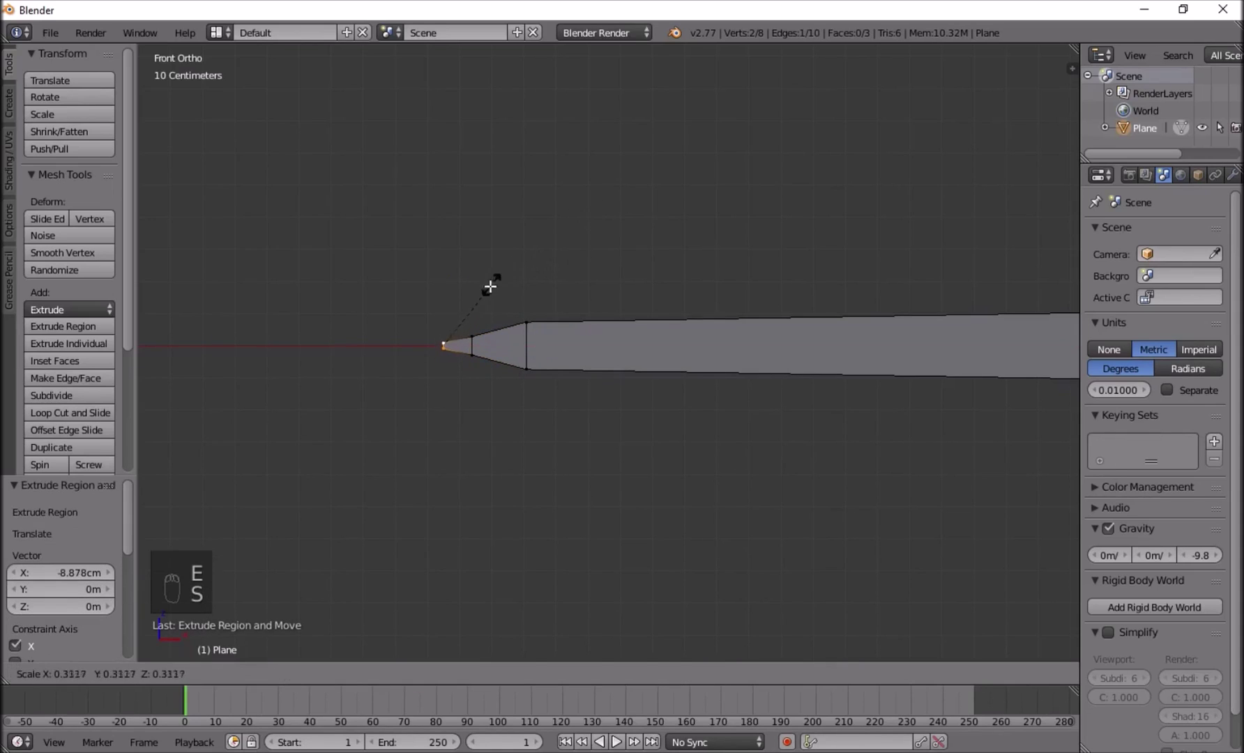
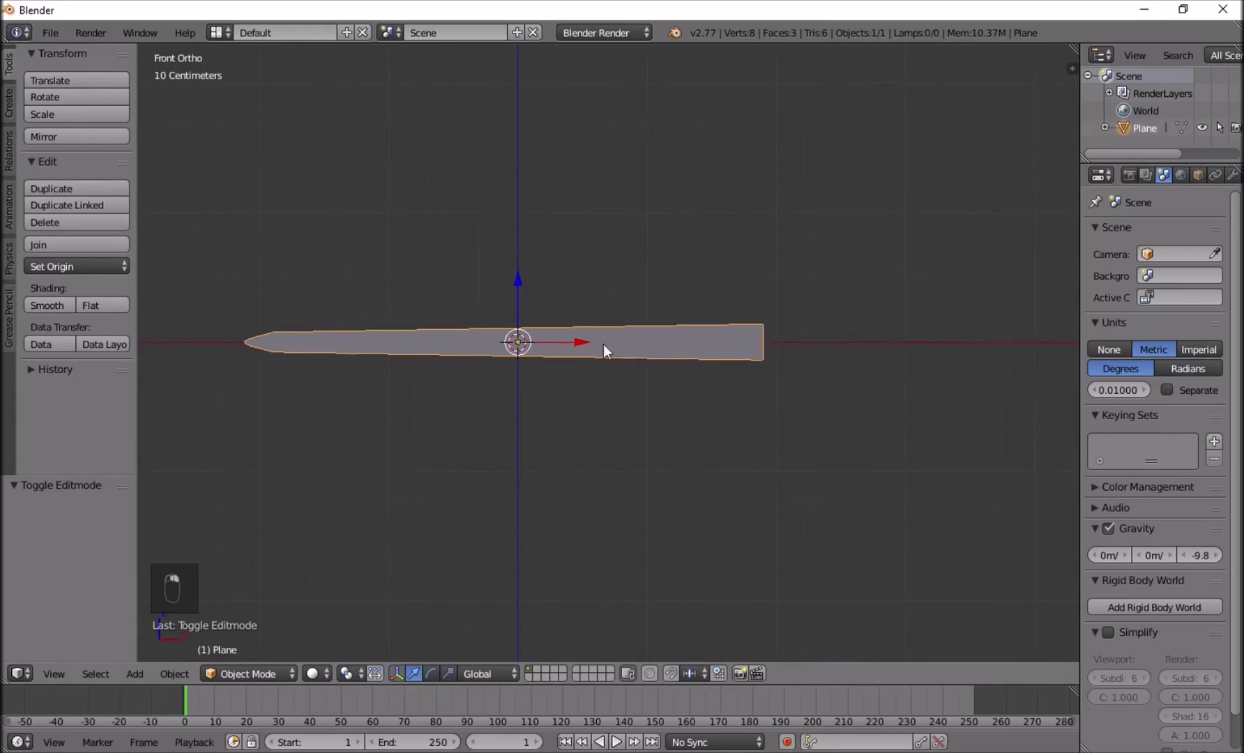
Move the blade left so its flat right end meets the scene origin.
drag(582, 352, 338, 357)
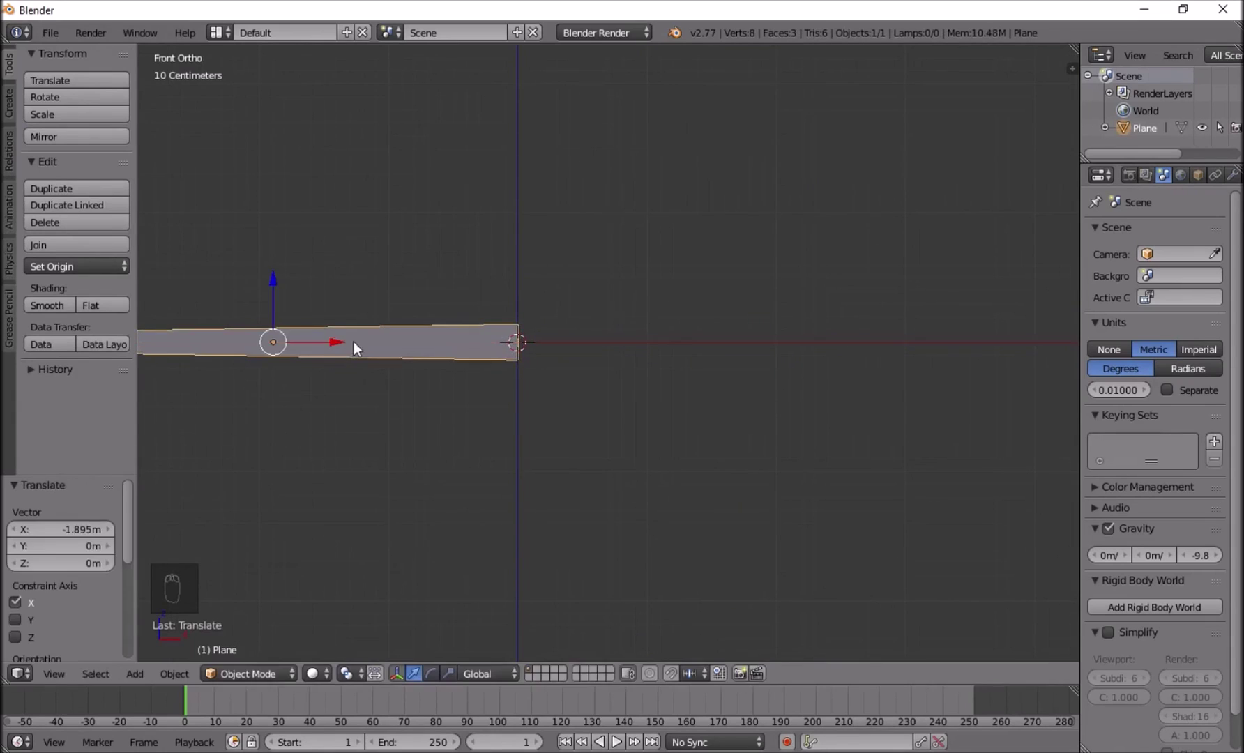
middle_click(357, 349)
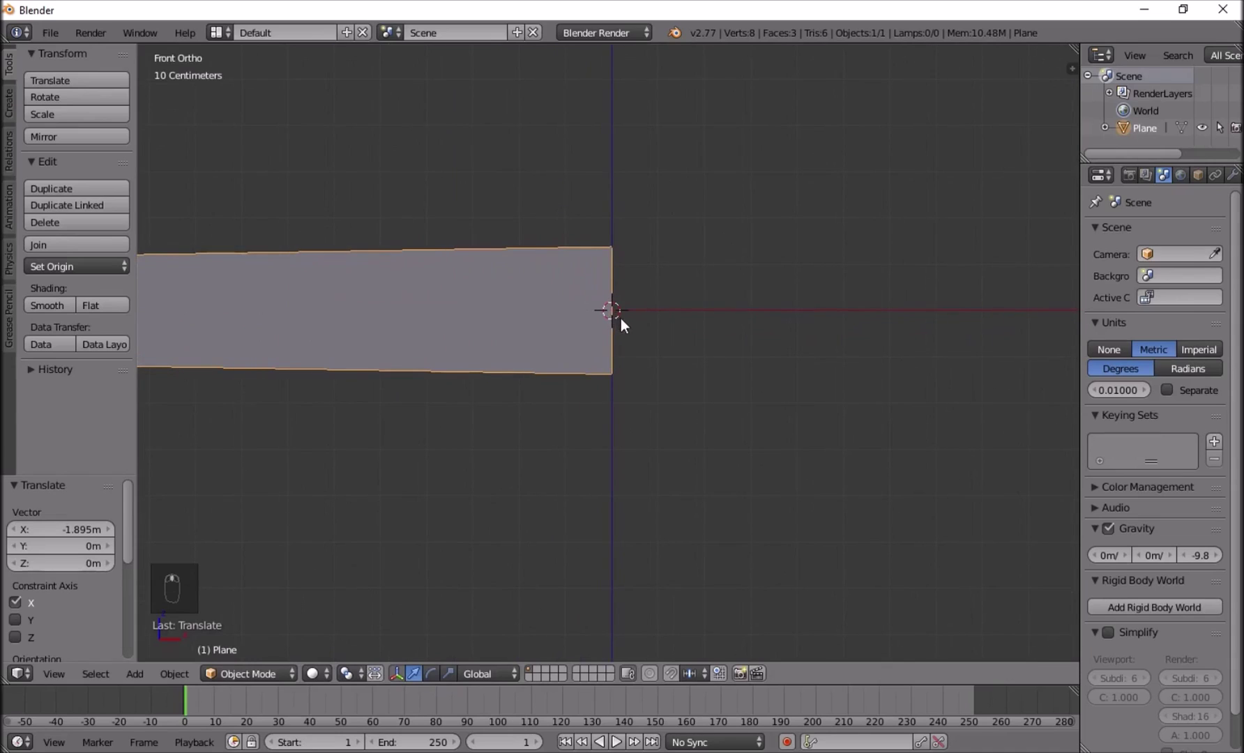
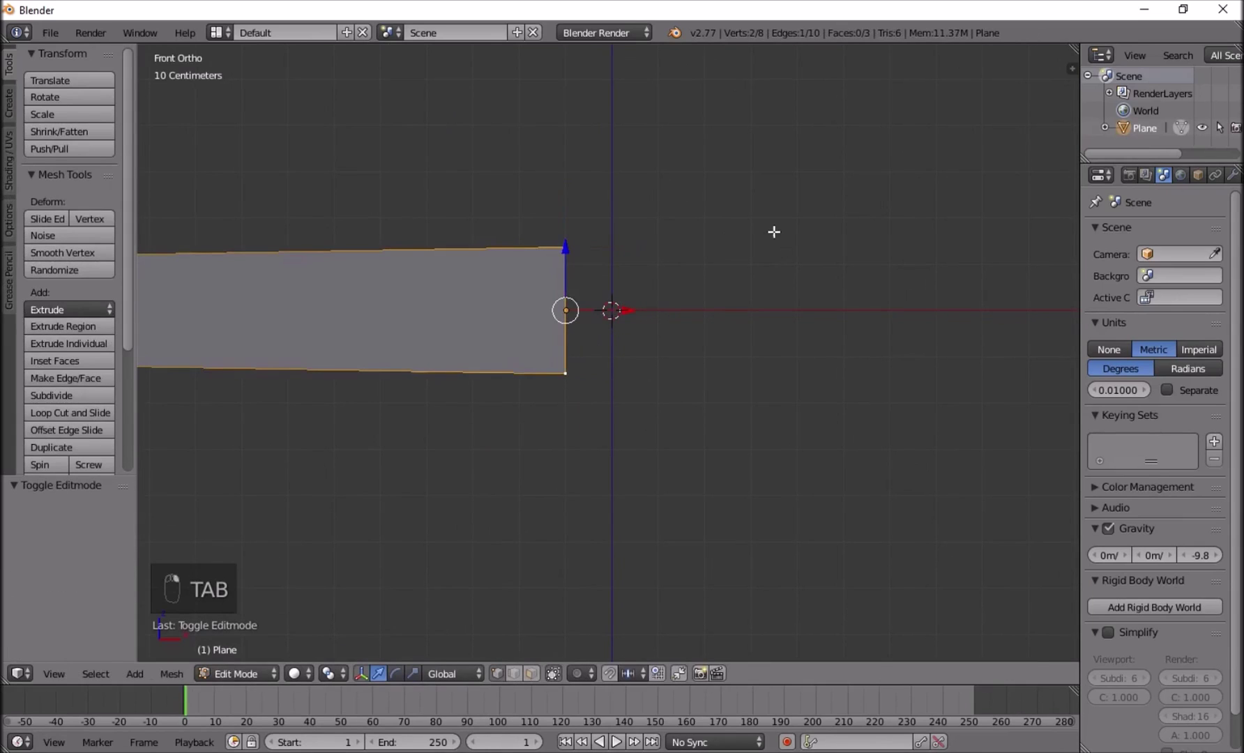
Extrude the blade's inner end twice, shrinking each section down to a small point at the centre.
key(e)
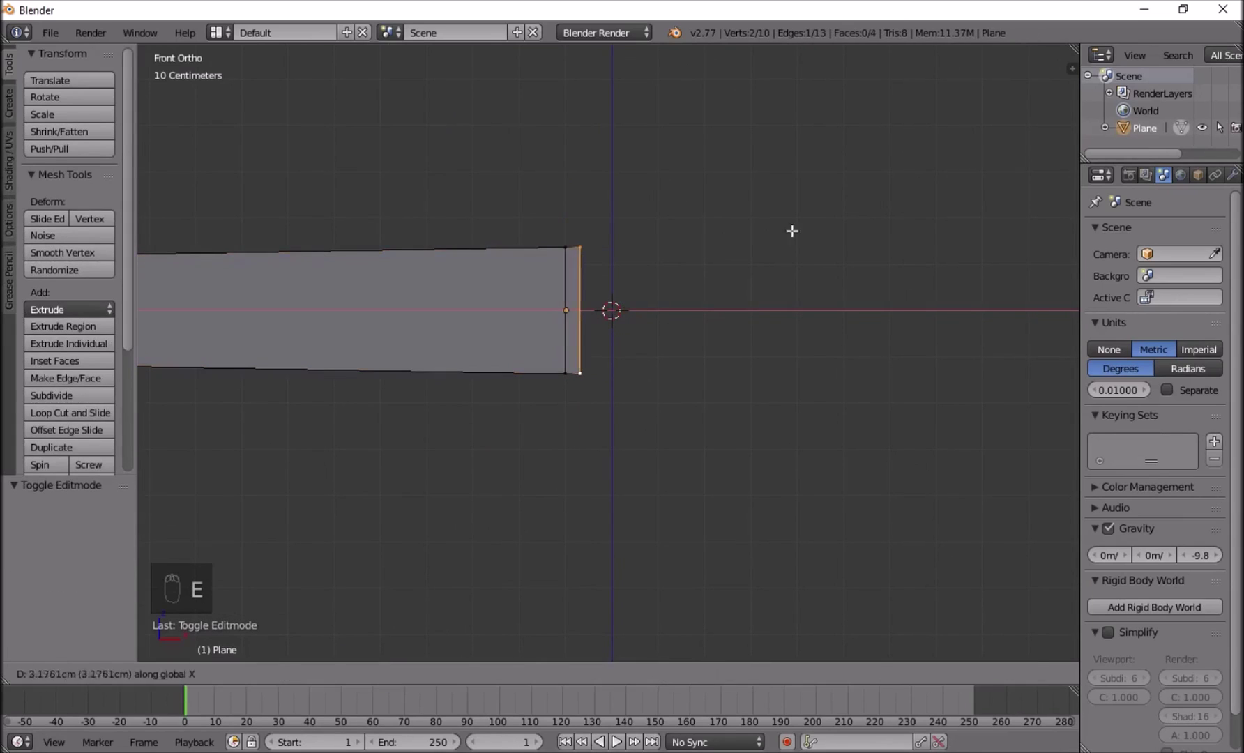
key(s)
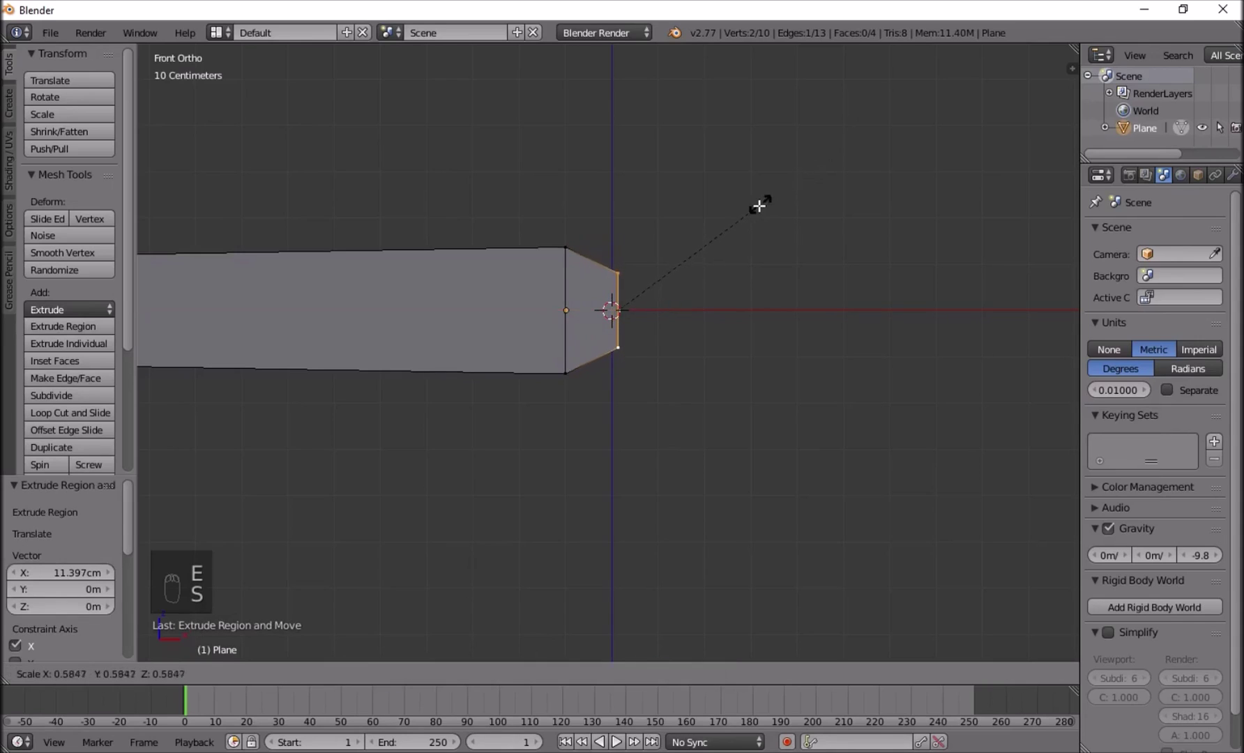
key(e)
key(s)
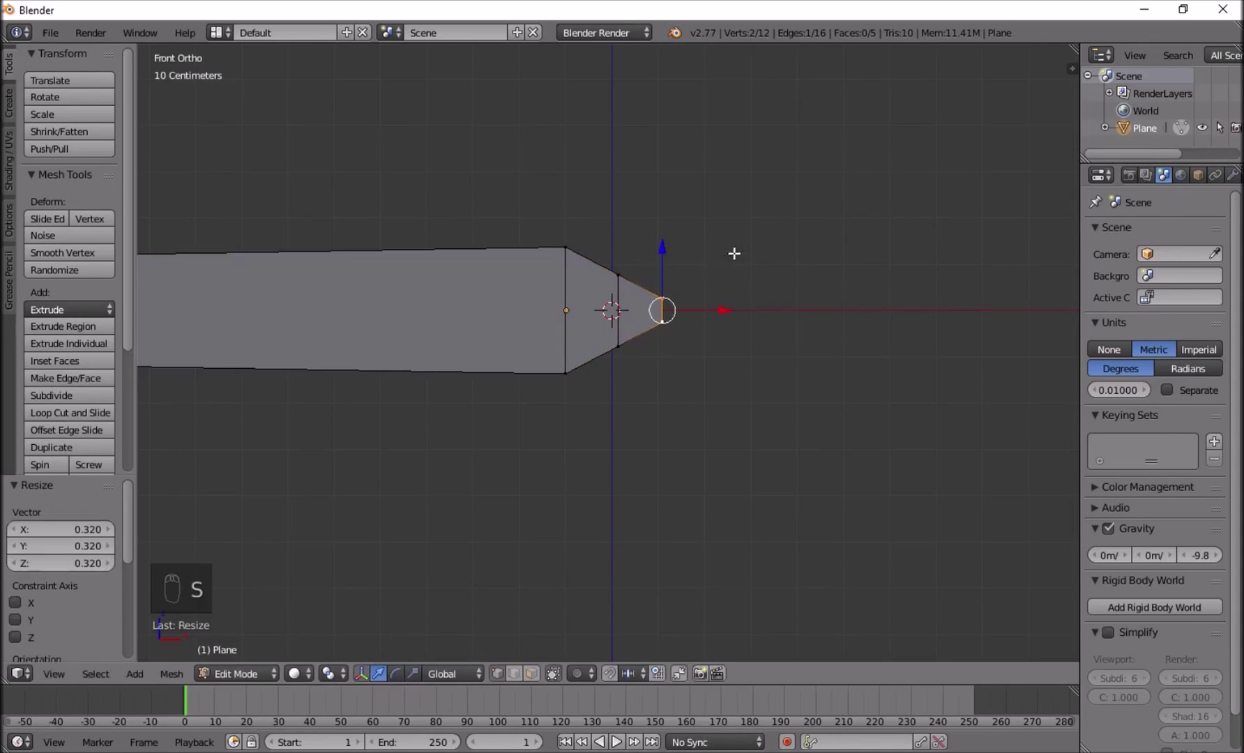
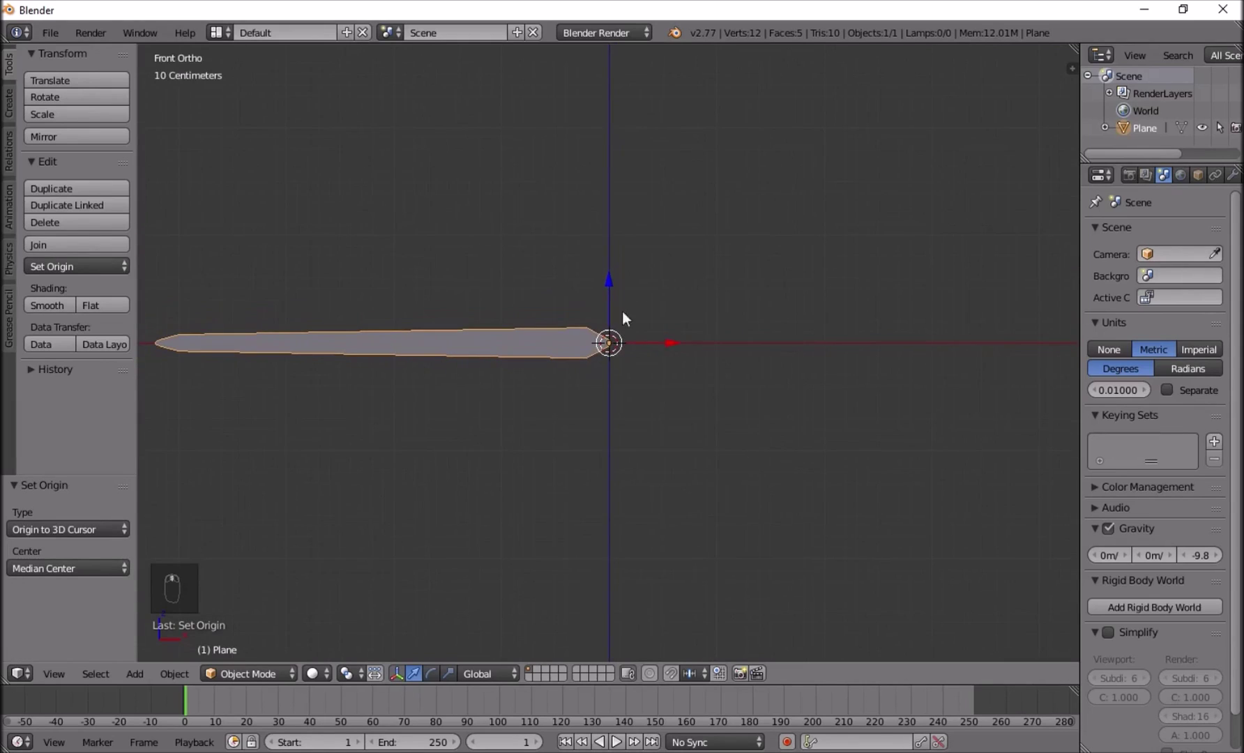
Make a linked duplicate of the blade rotated 120 degrees around the centre.
key(alt+d)
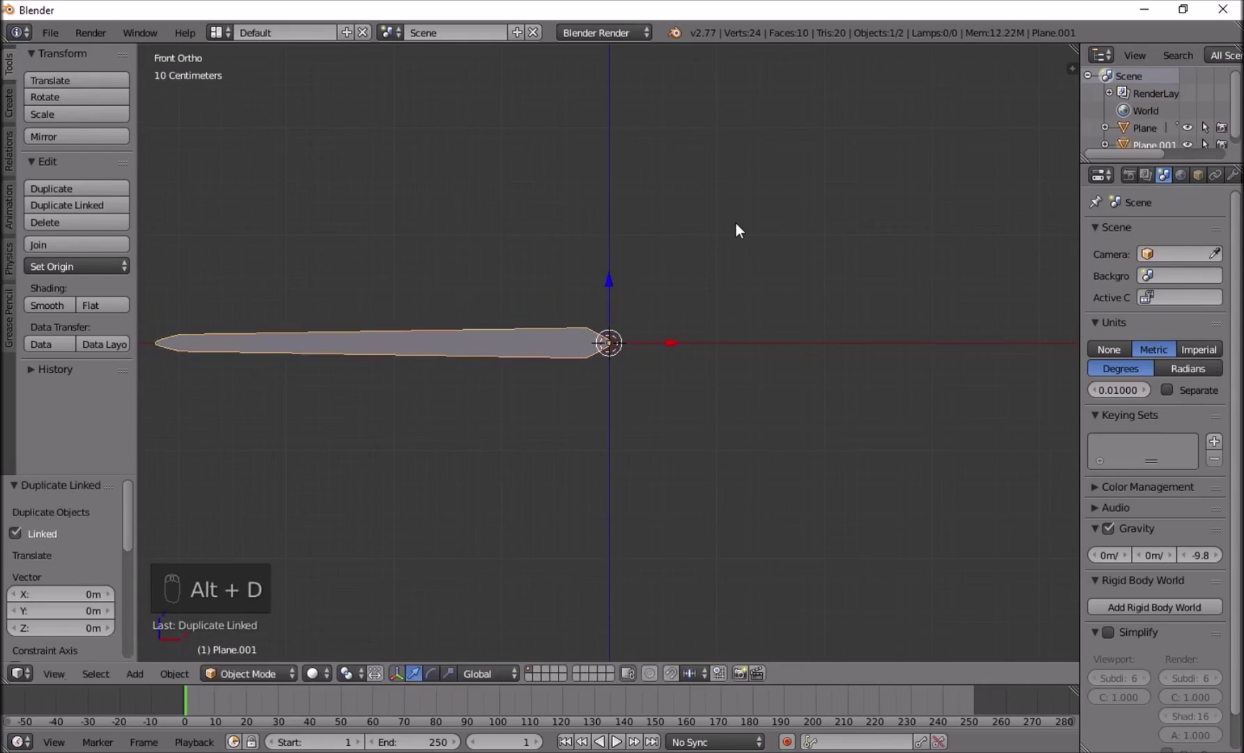
key(r)
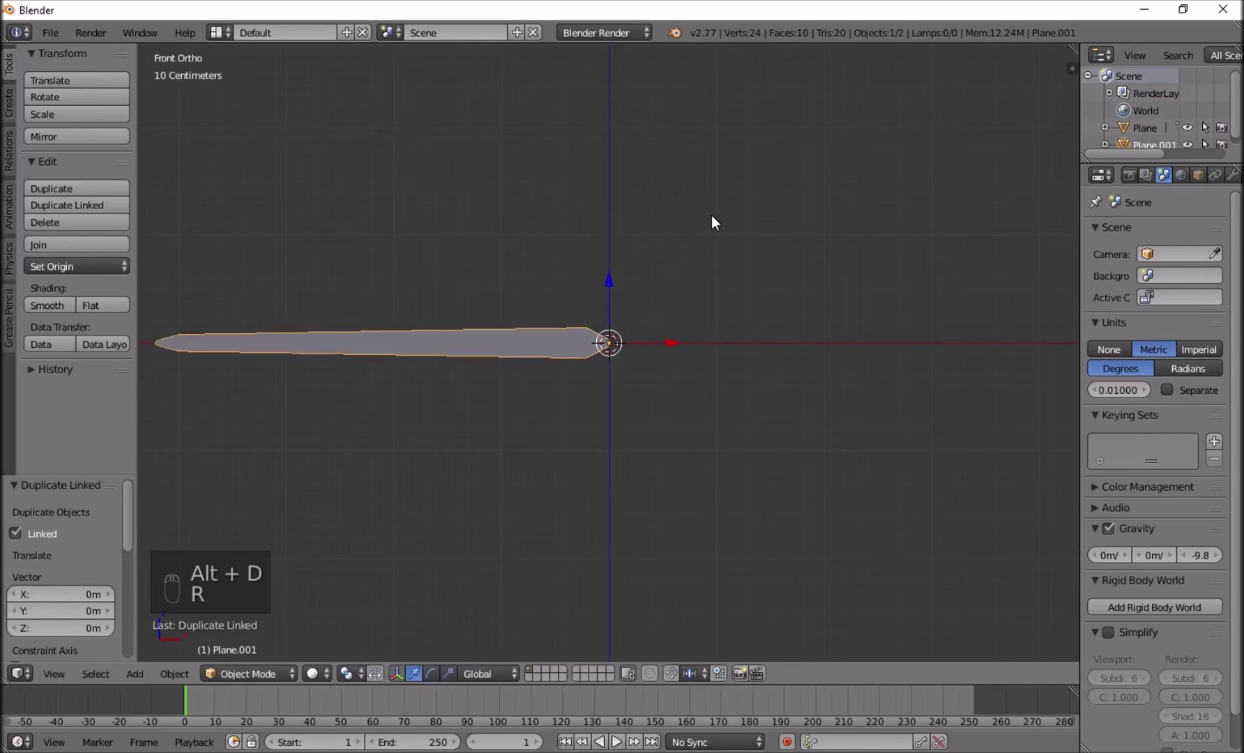
key(r)
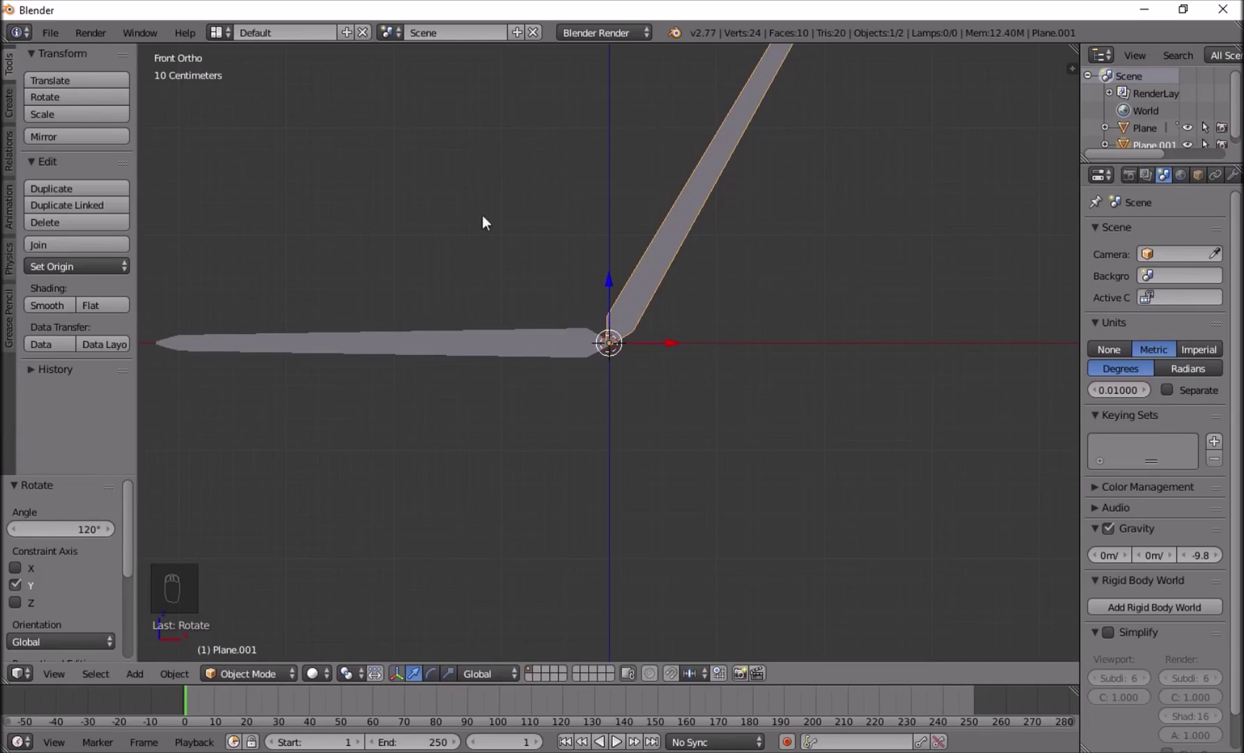
Make a third linked blade rotated 120 degrees the other way, then deselect all.
key(alt+d)
key(r)
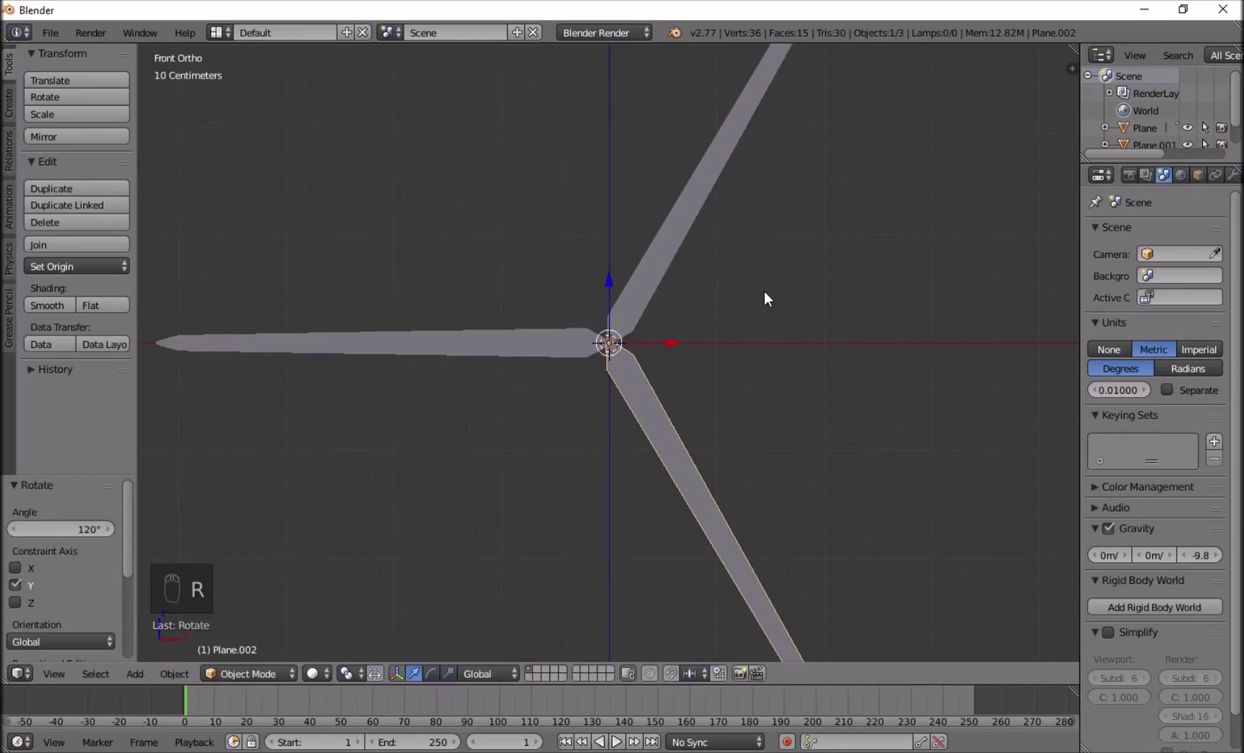
key(a)
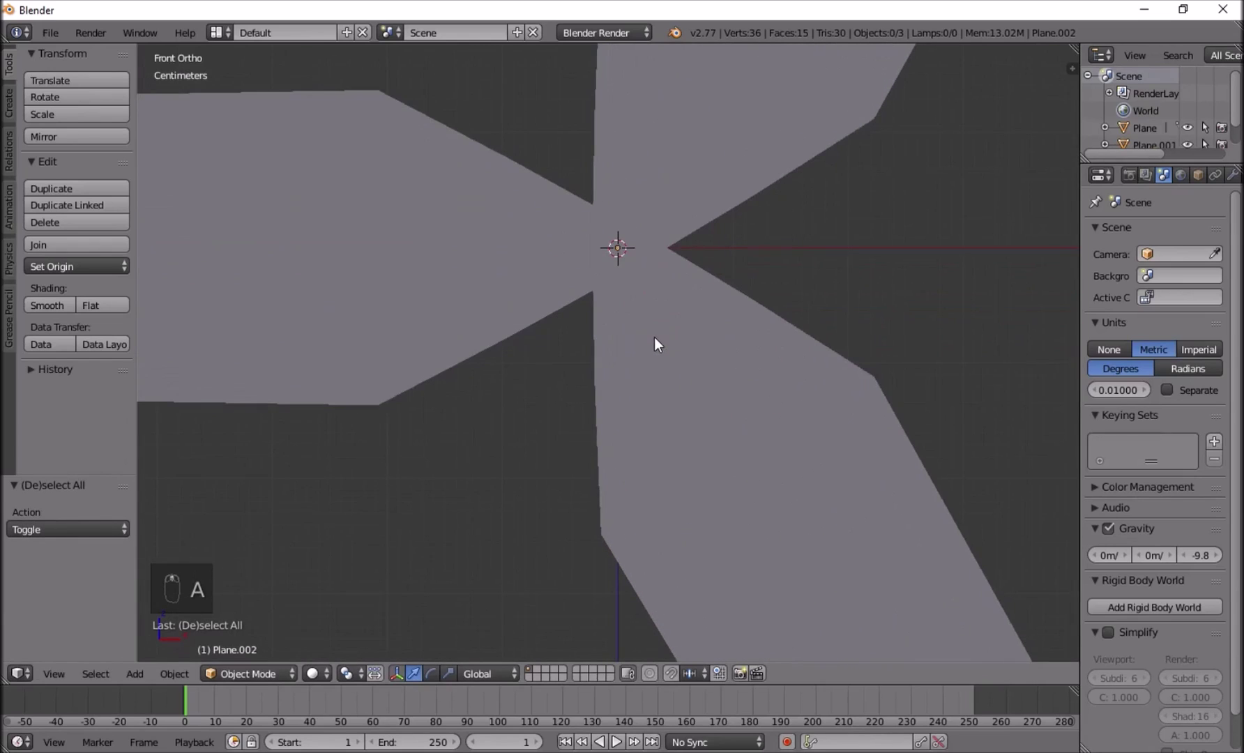
In wireframe, box-select all three blades and nudge them 1.94 mm along X.
key(z)
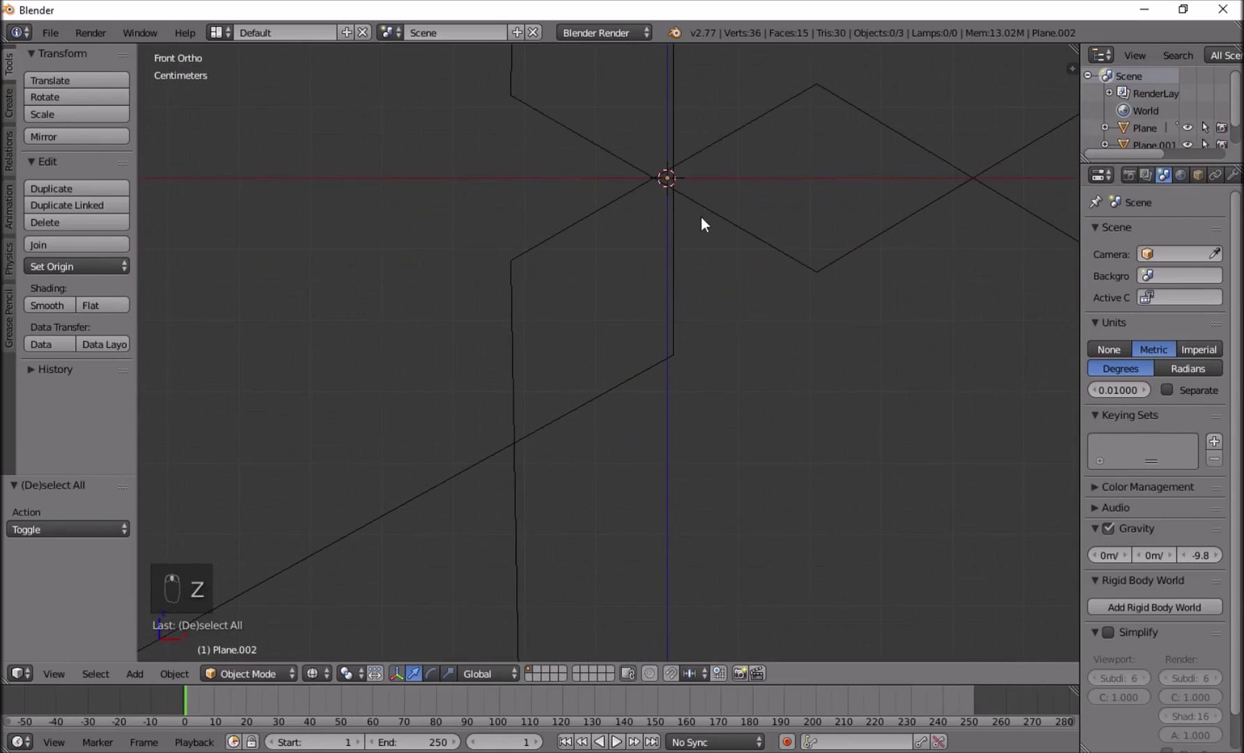
drag(714, 220, 740, 189)
click(725, 184)
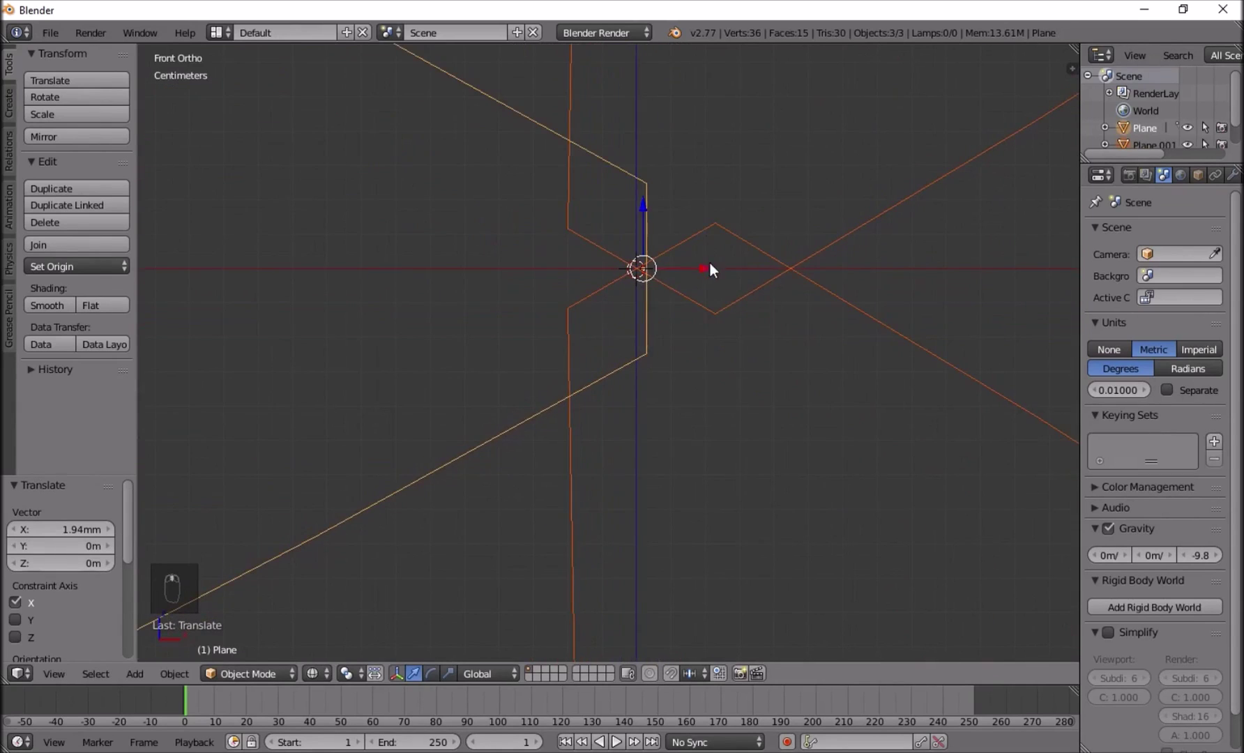
Centre the blades along X and join the three into a single object.
drag(716, 276, 706, 279)
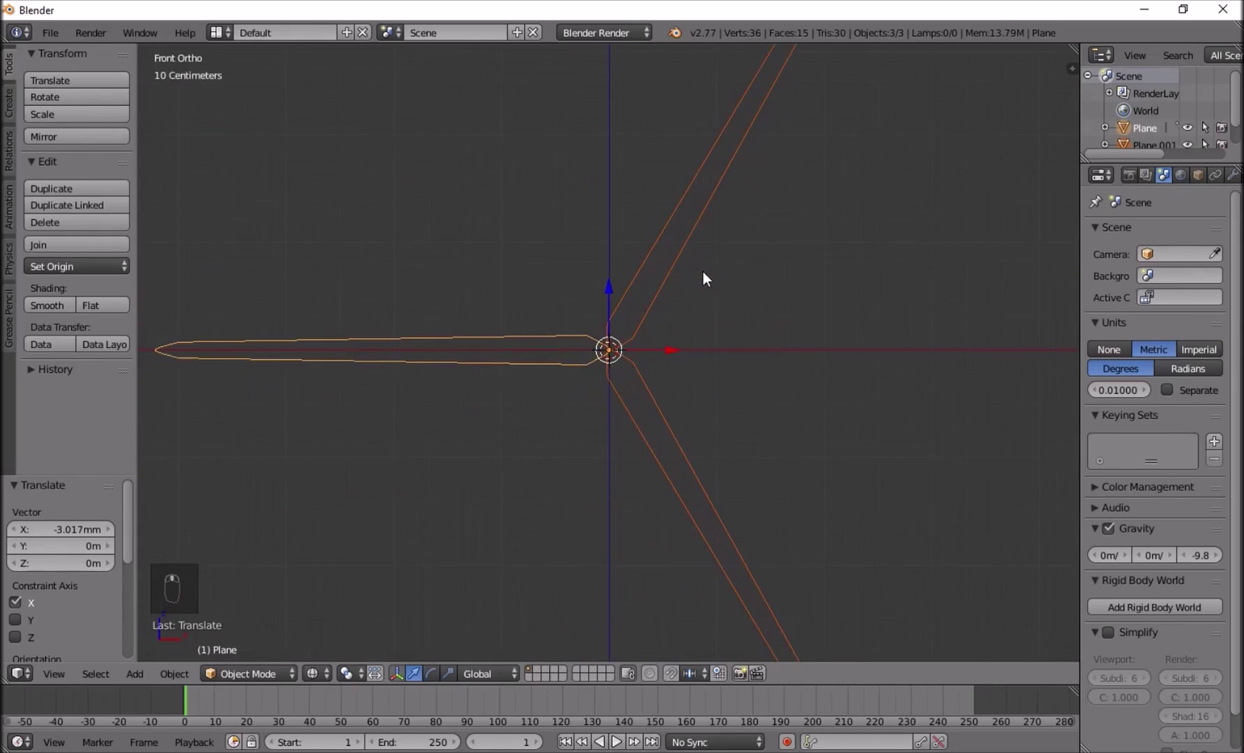
key(ctrl+j)
key(a)
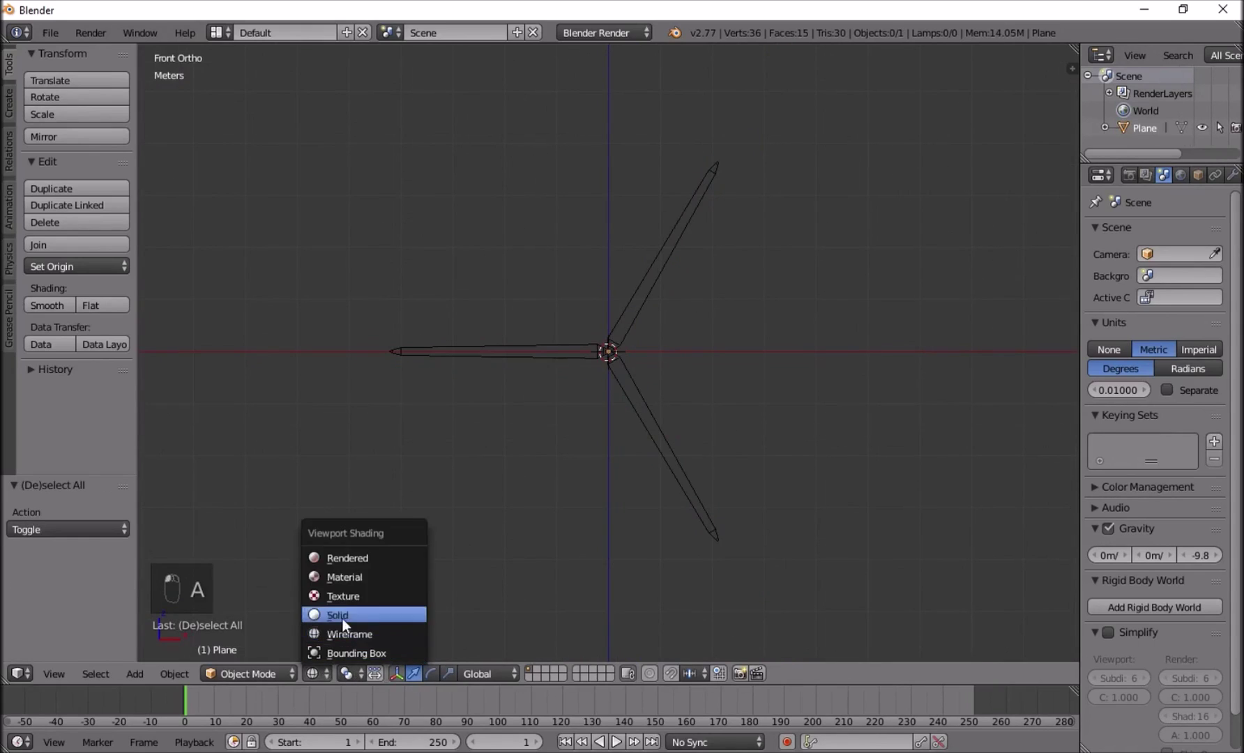
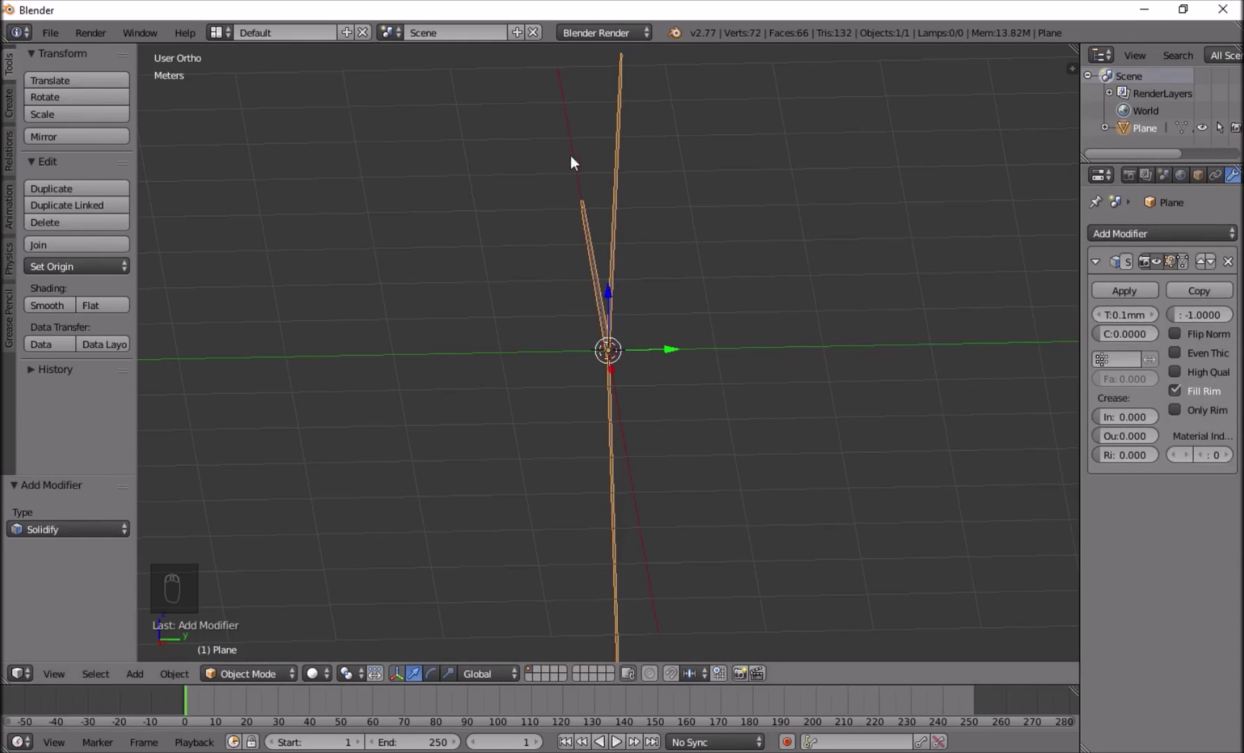
Give the joined blades a Solidify thickness of 1 cm and inspect them from the right side.
middle_click(611, 145)
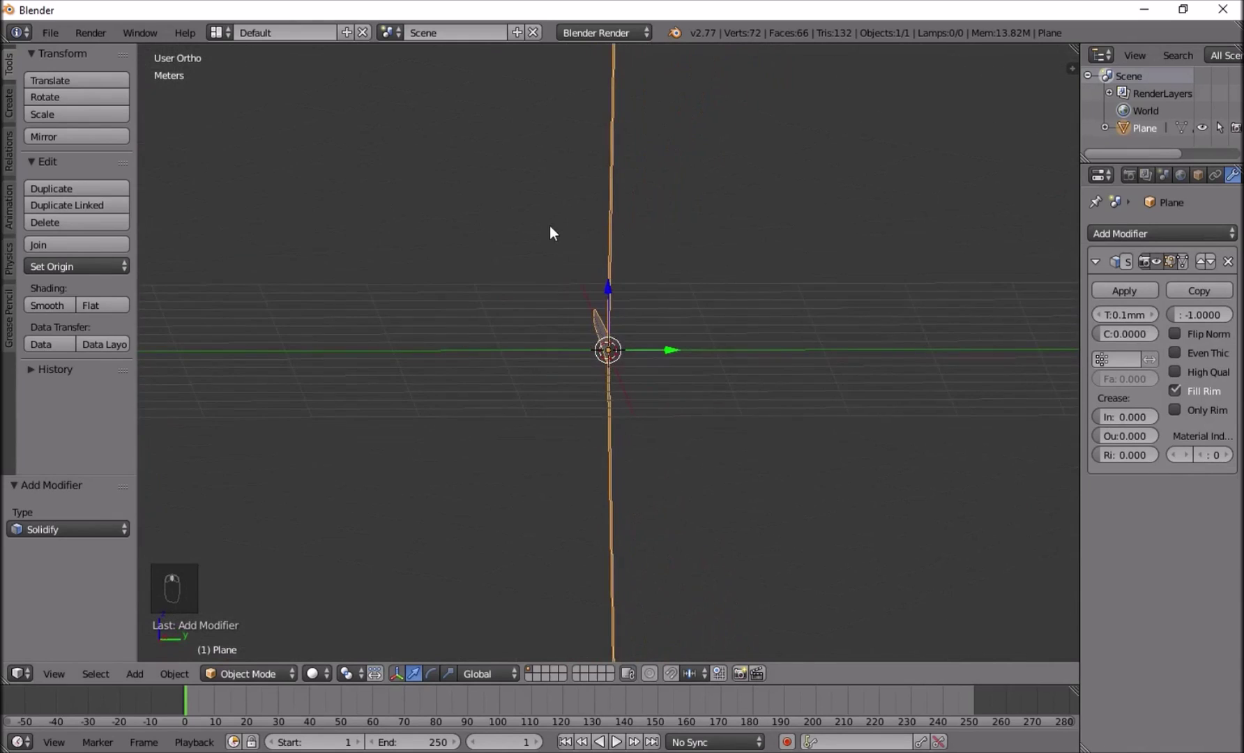
drag(1129, 325, 810, 204)
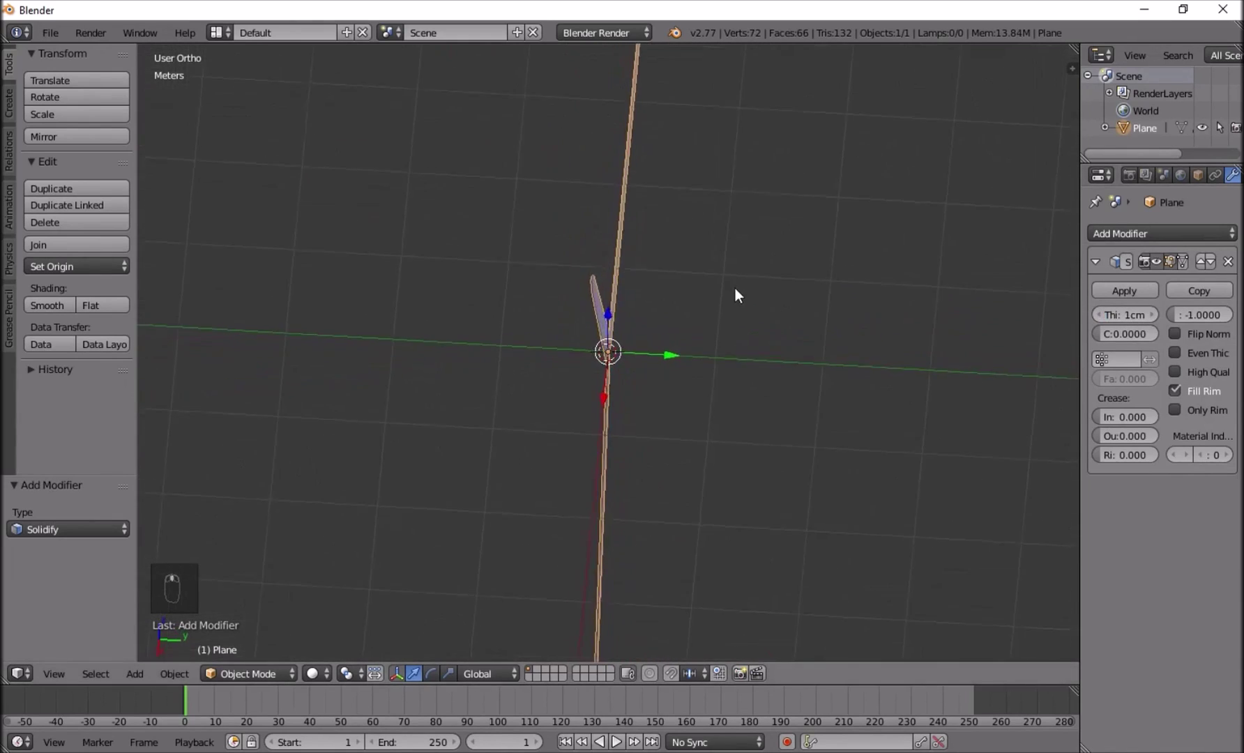
key(a)
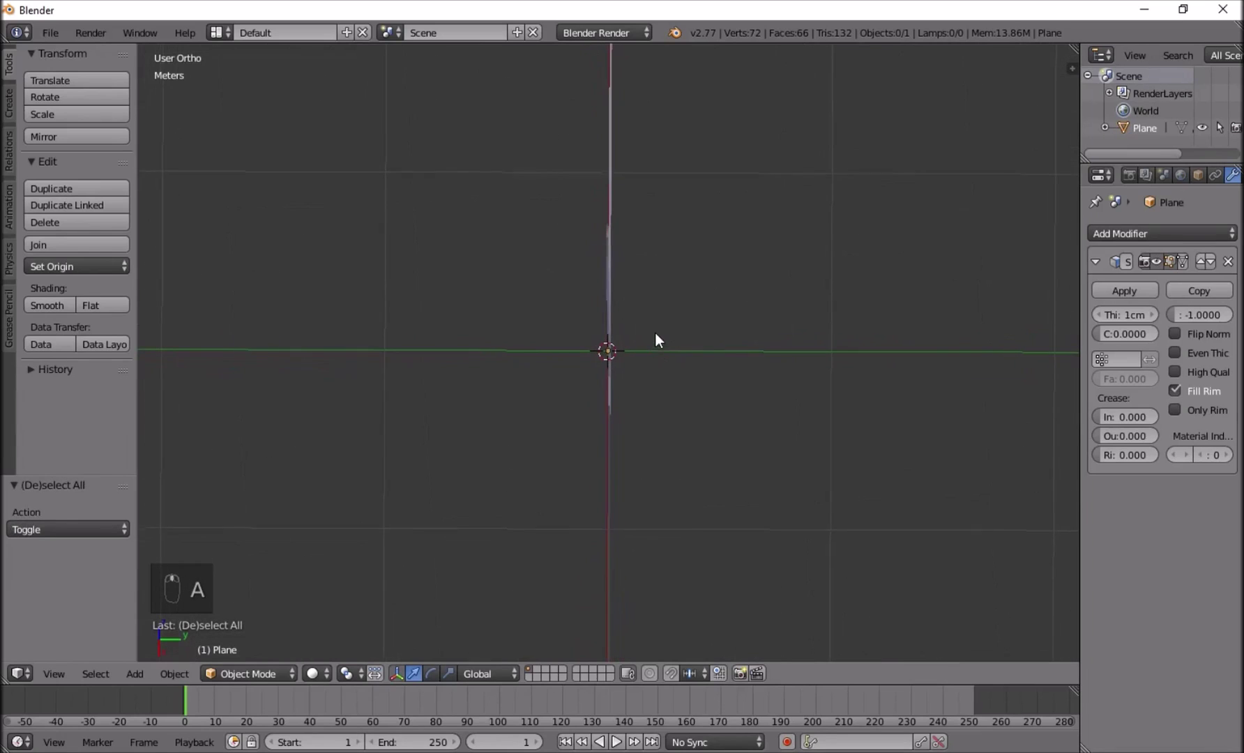
middle_click(665, 298)
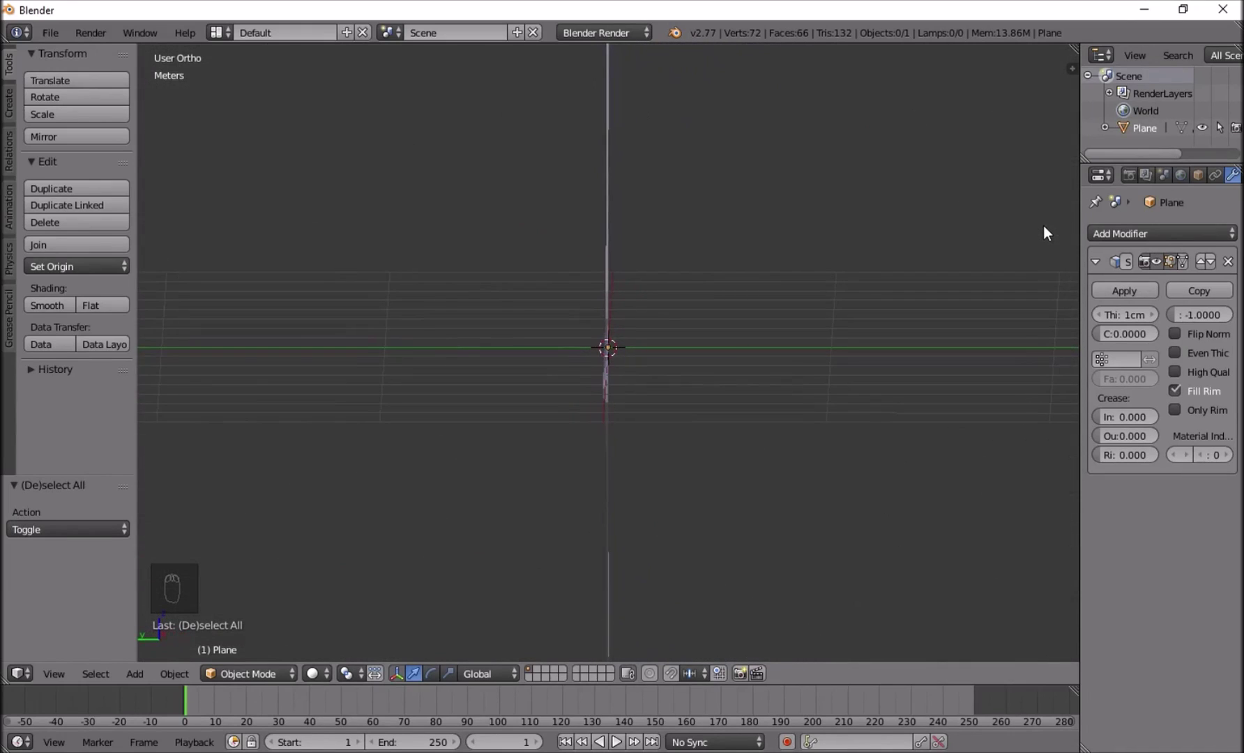
key(KP_3)
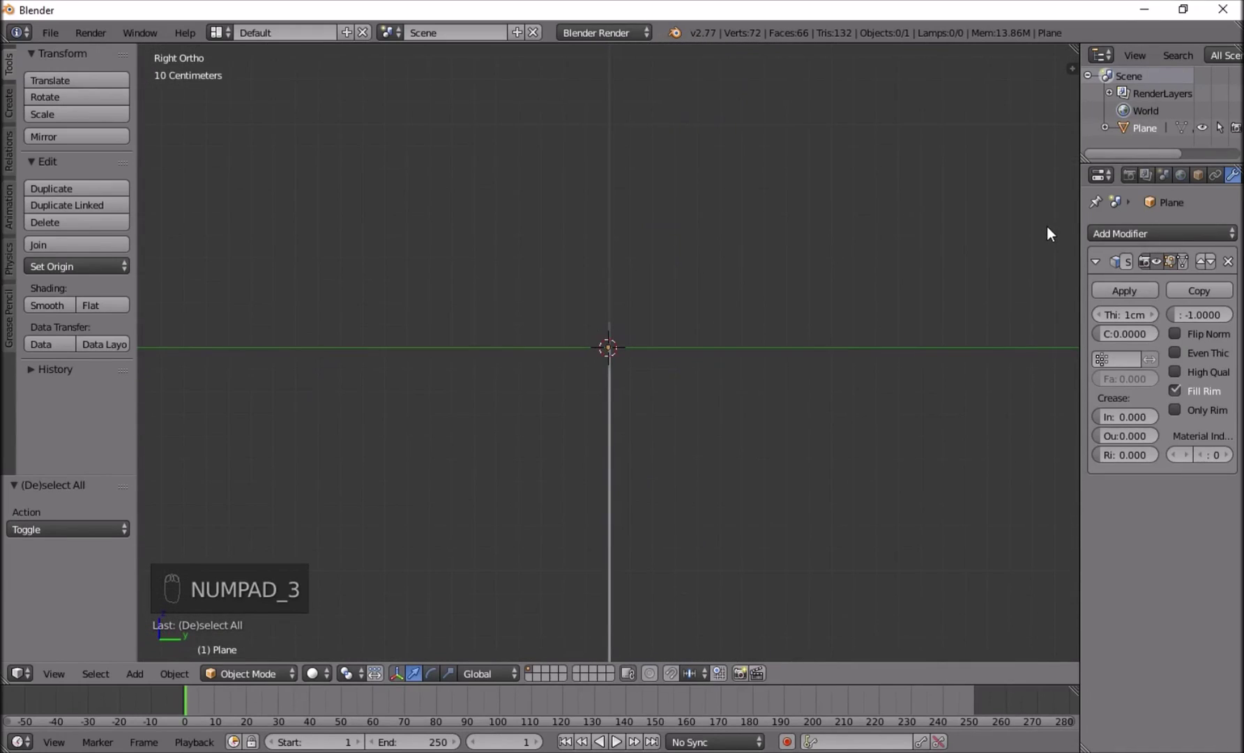
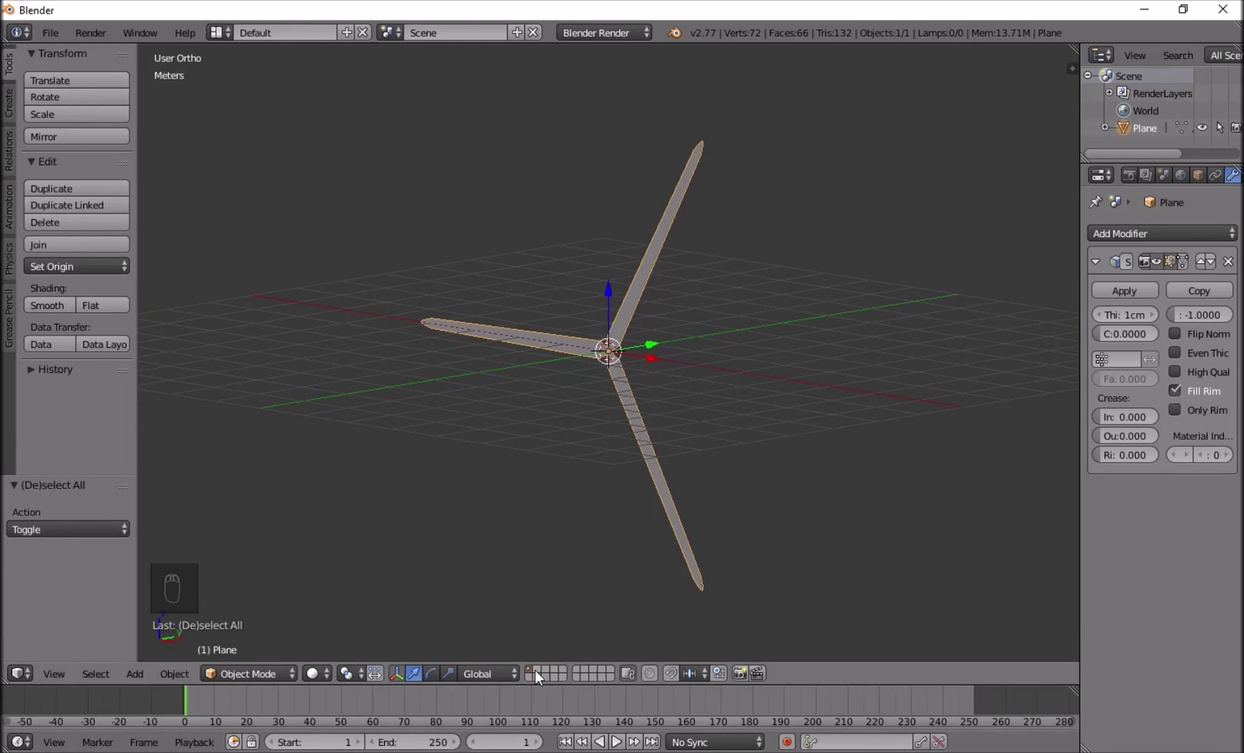
Add a cube, scale it down and squash it vertically into a thin square slab at the centre.
drag(540, 677, 648, 329)
key(shift+a)
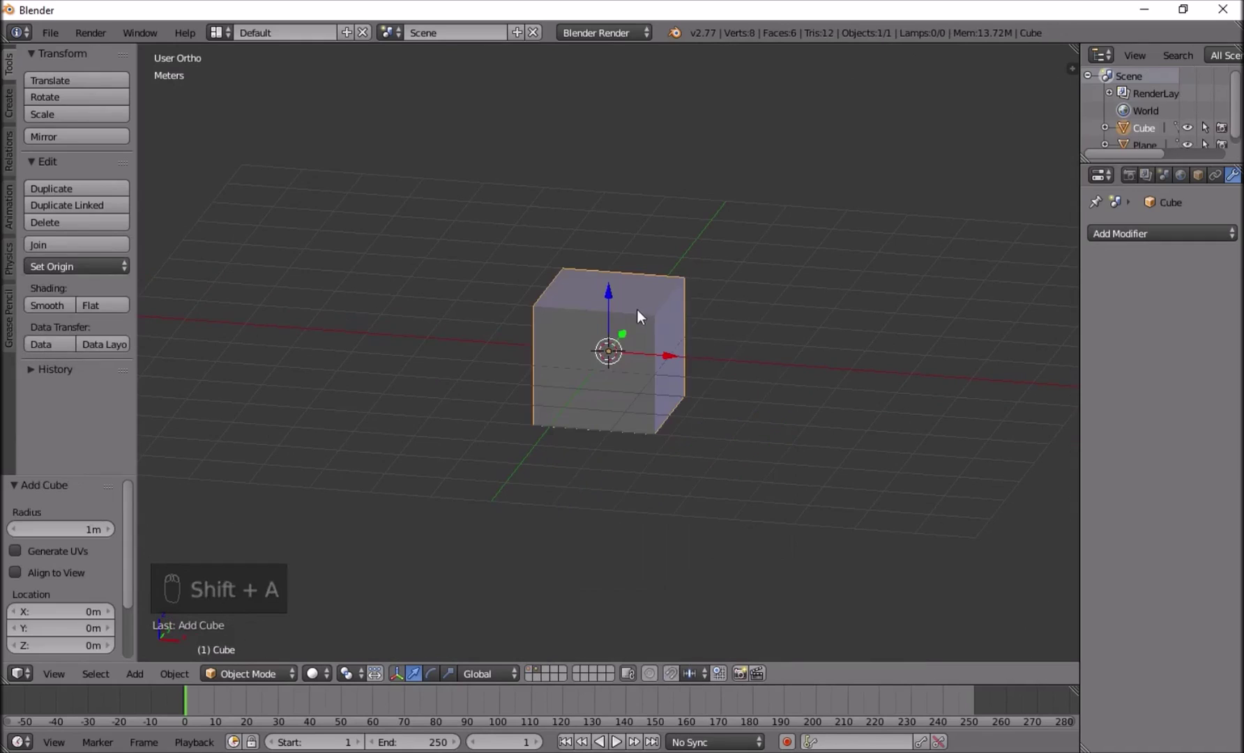
key(KP_1)
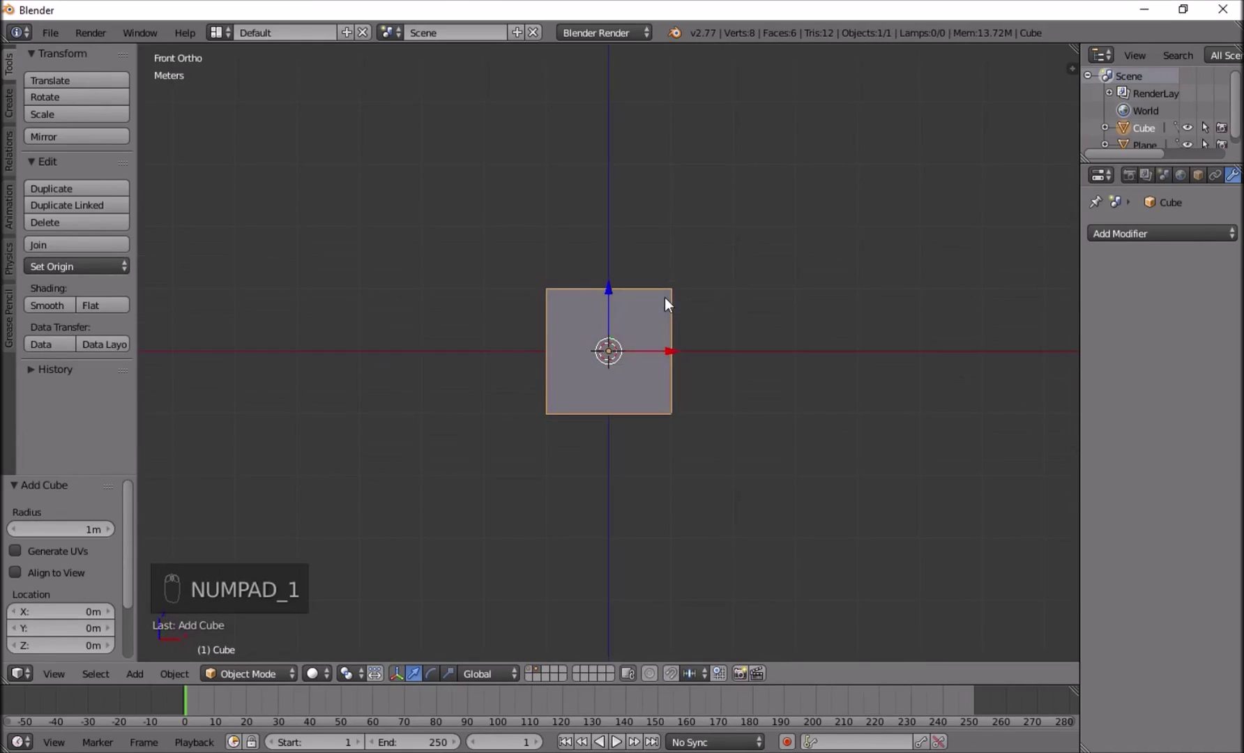
key(s)
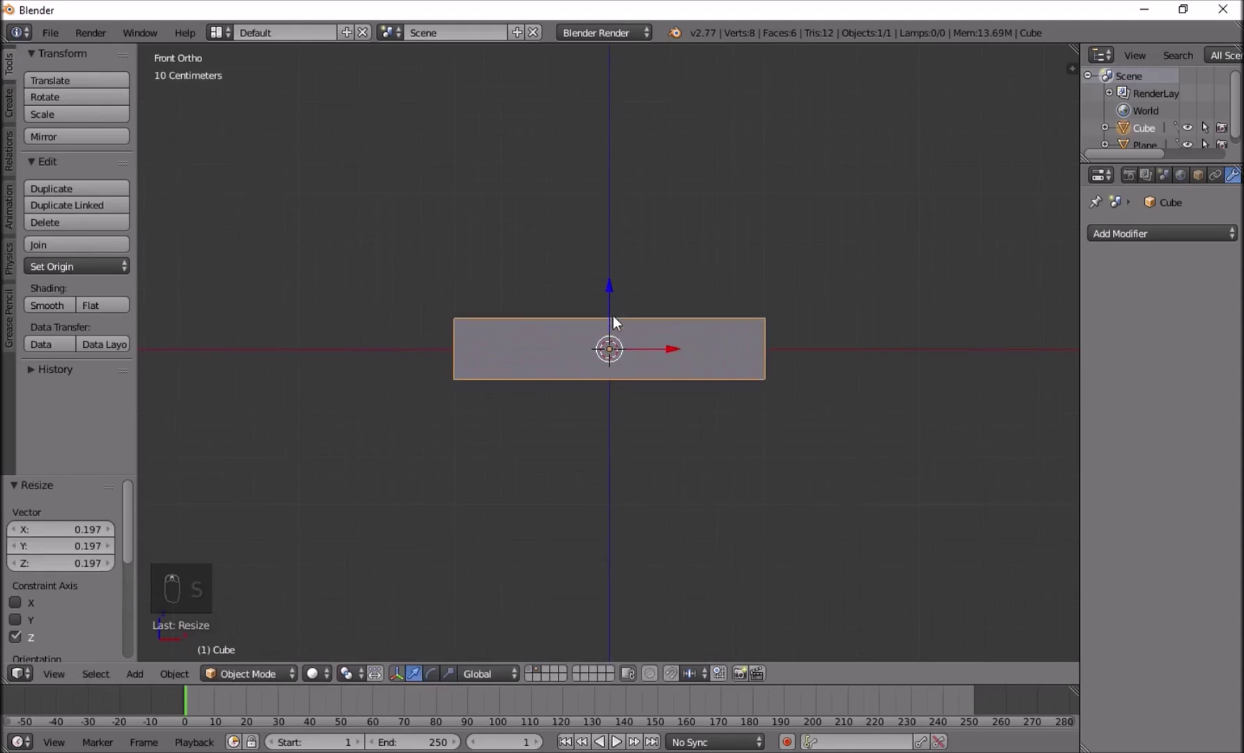
drag(609, 298, 602, 268)
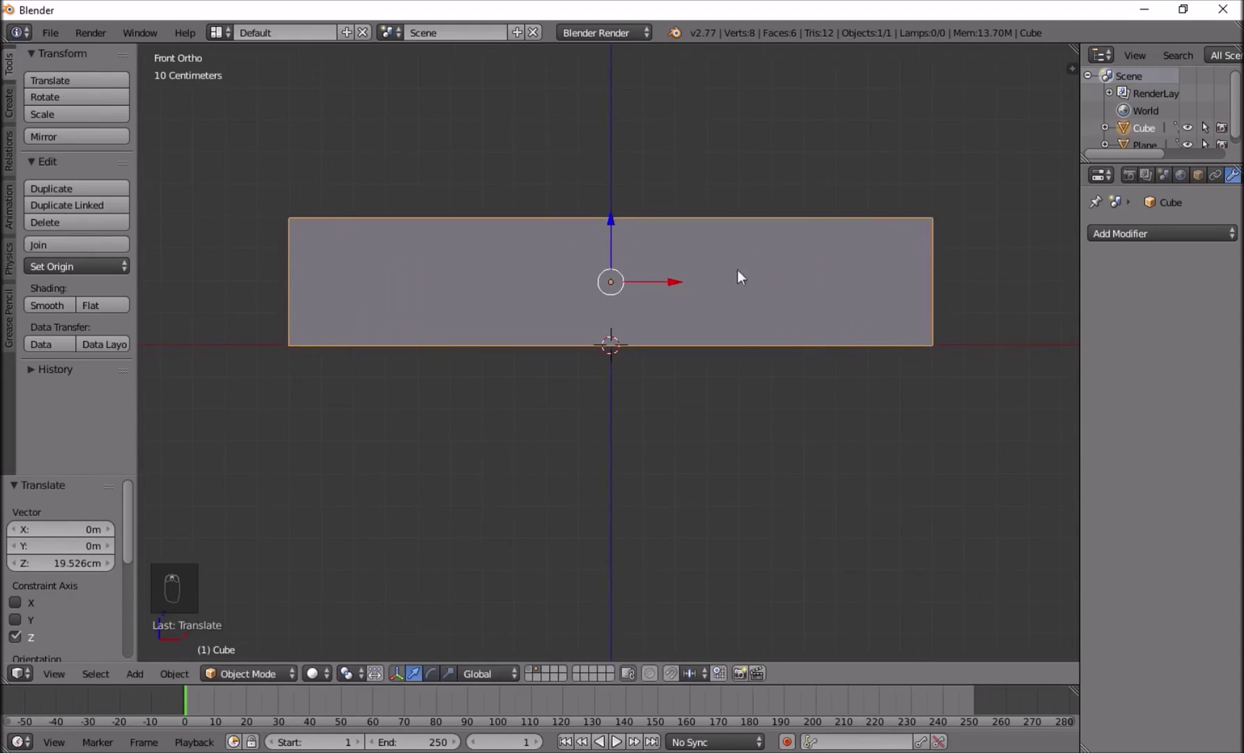
key(s)
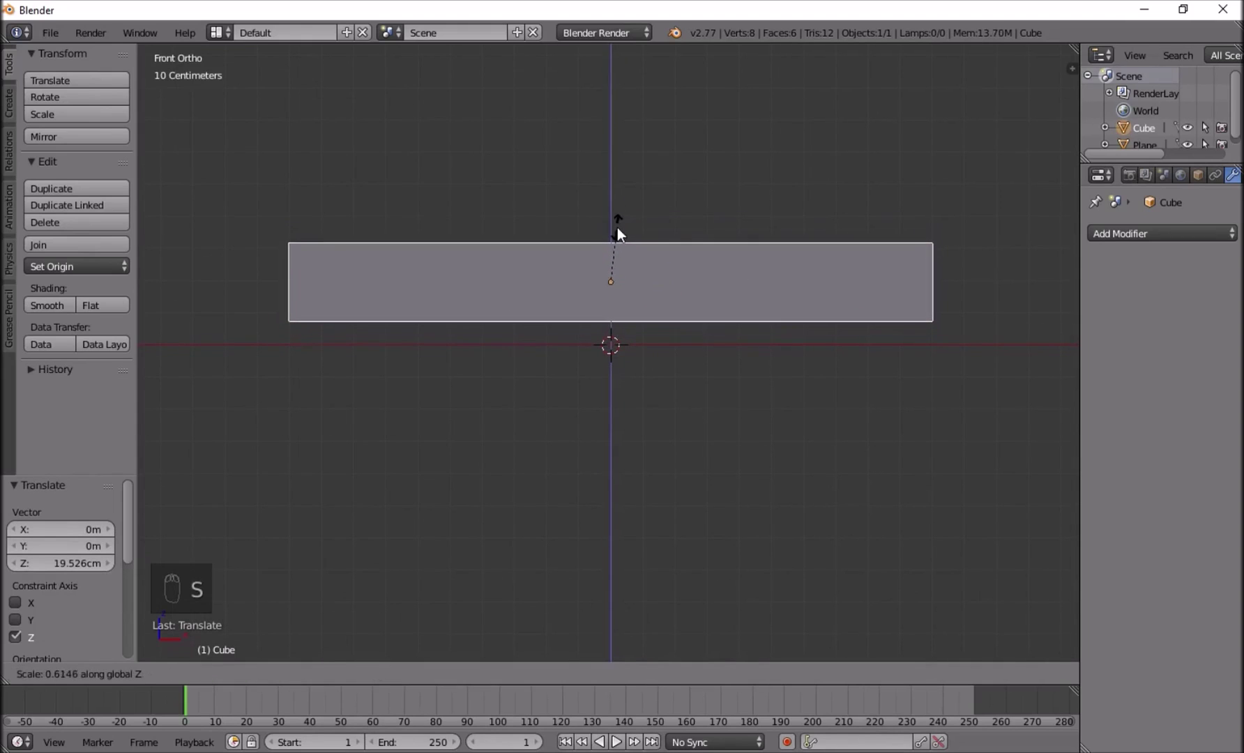
drag(618, 228, 442, 322)
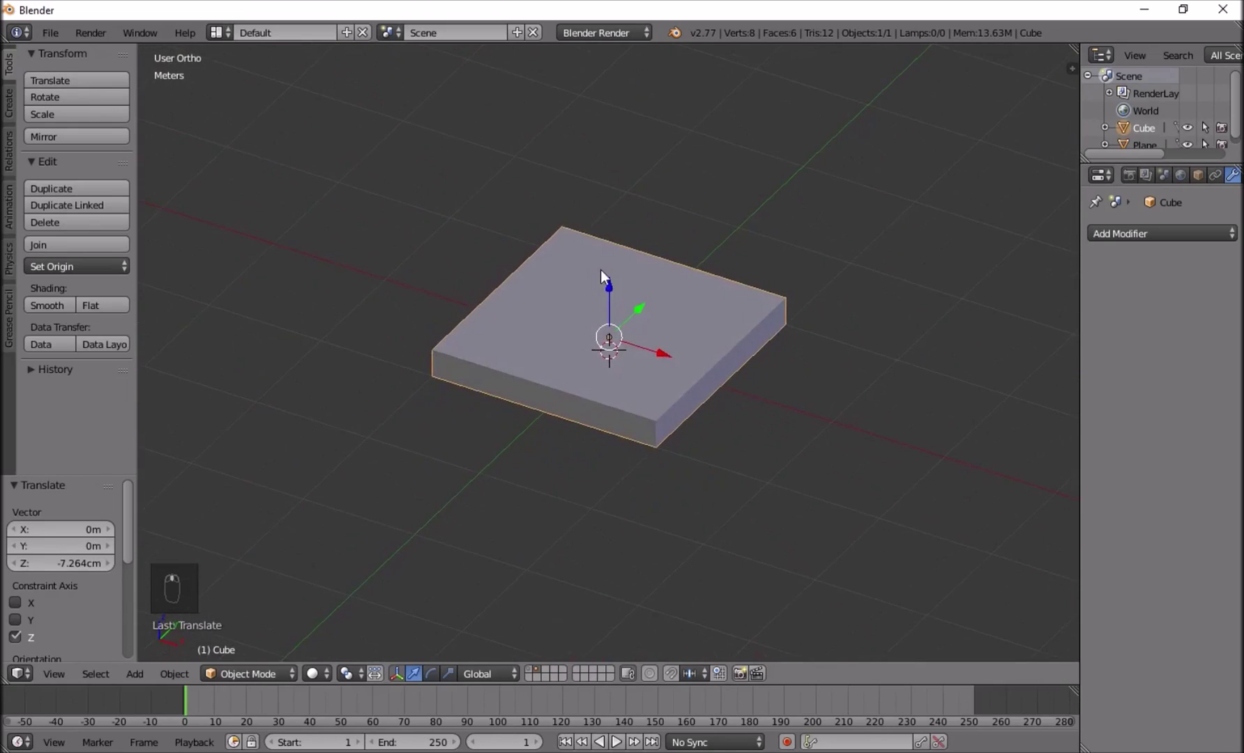
key(KP_1)
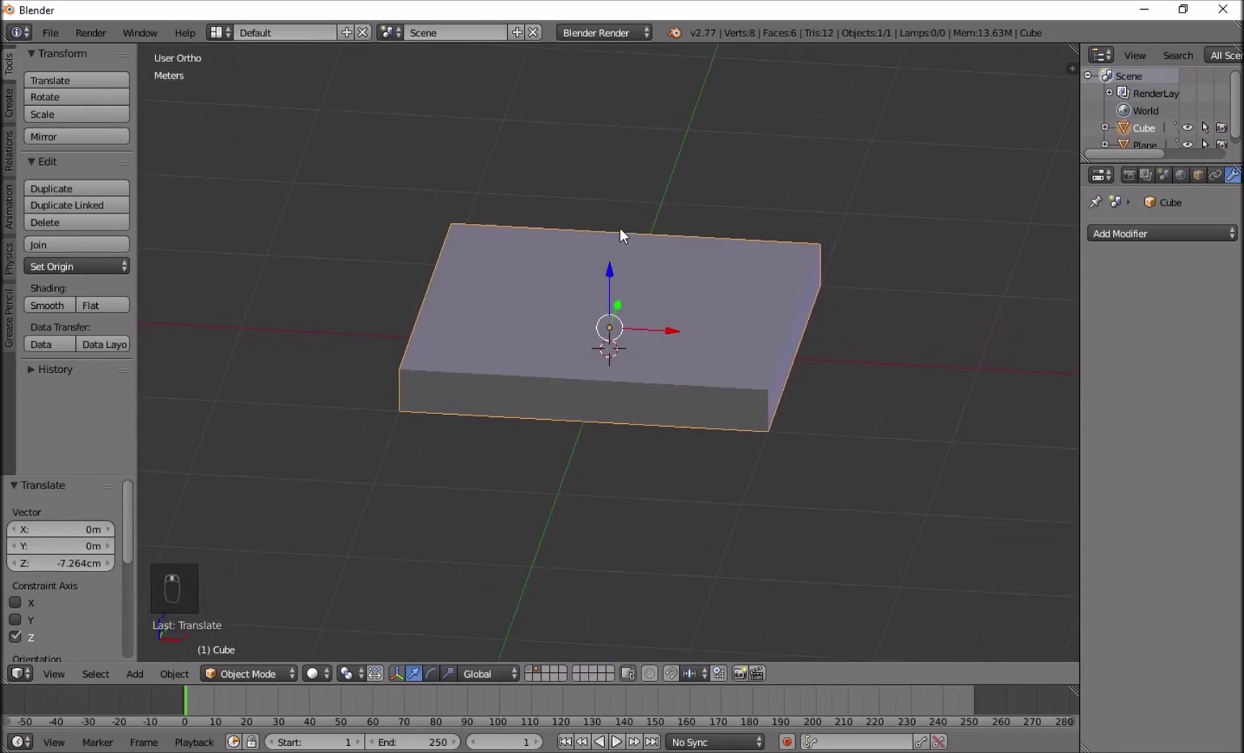
Add a cylinder and set its Vertices count to 124 in the operator panel.
key(shift+a)
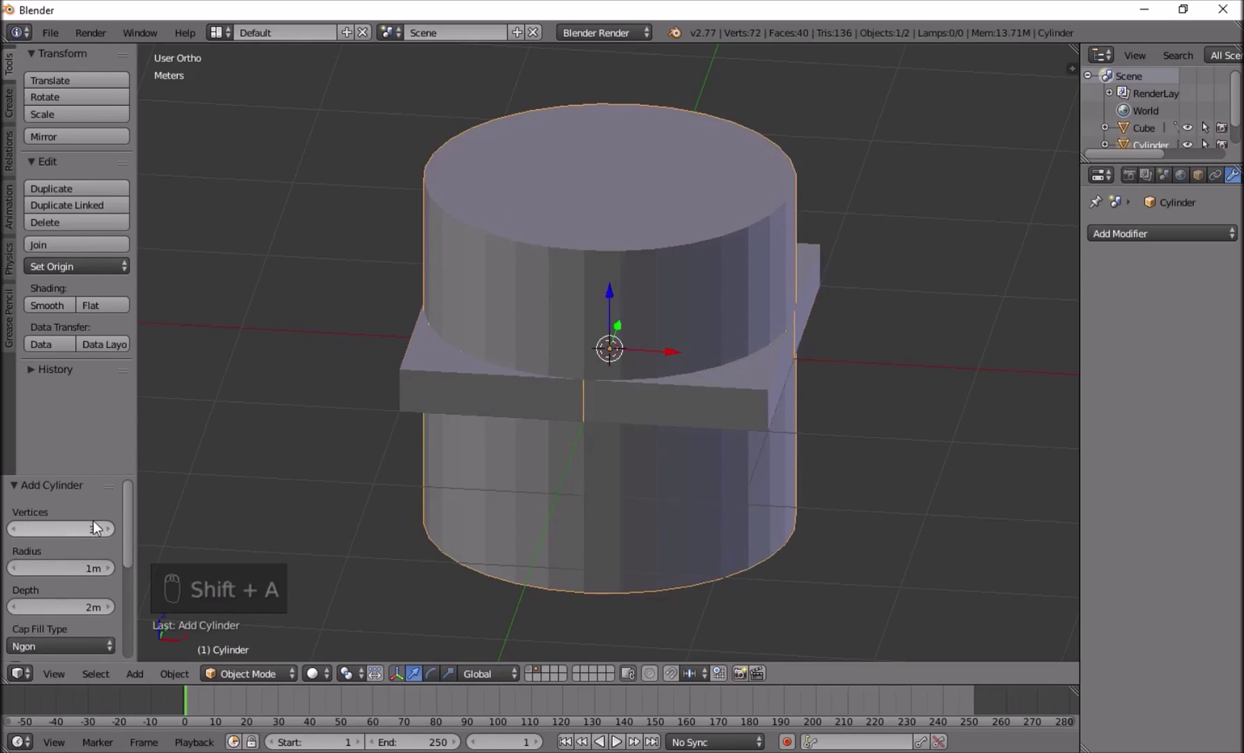
click(107, 535)
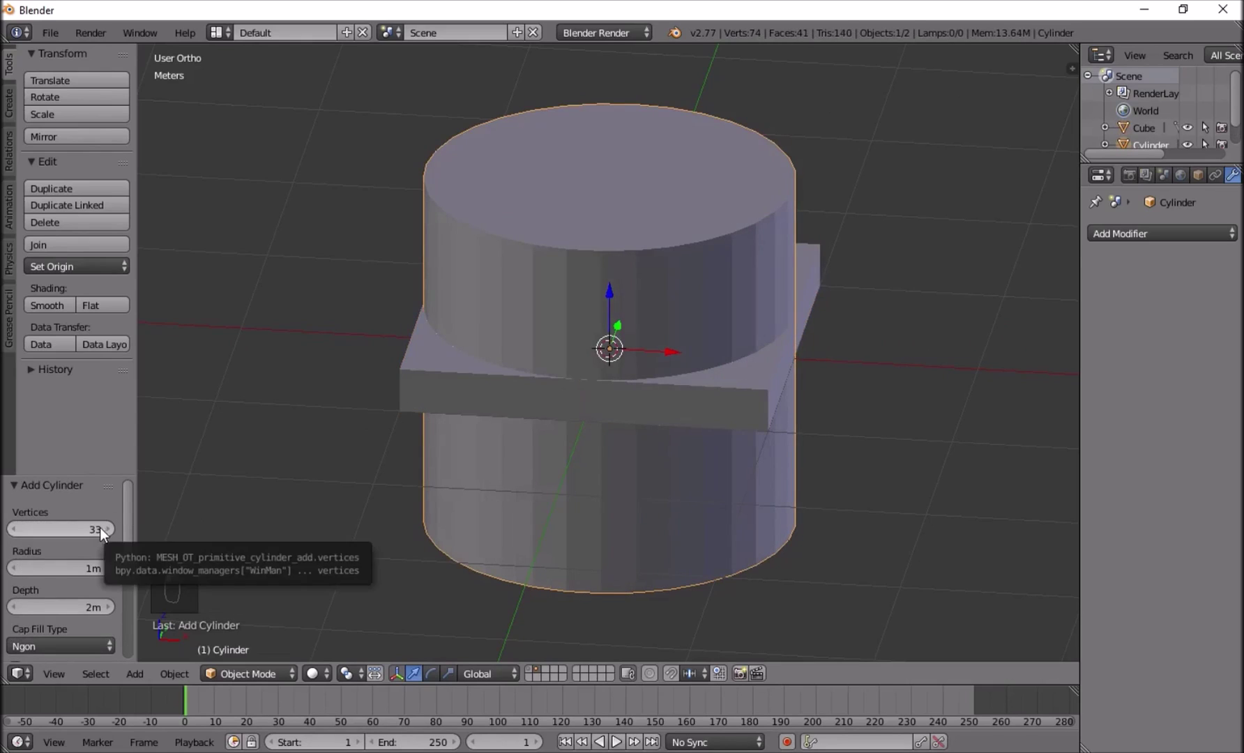
drag(101, 532, 102, 535)
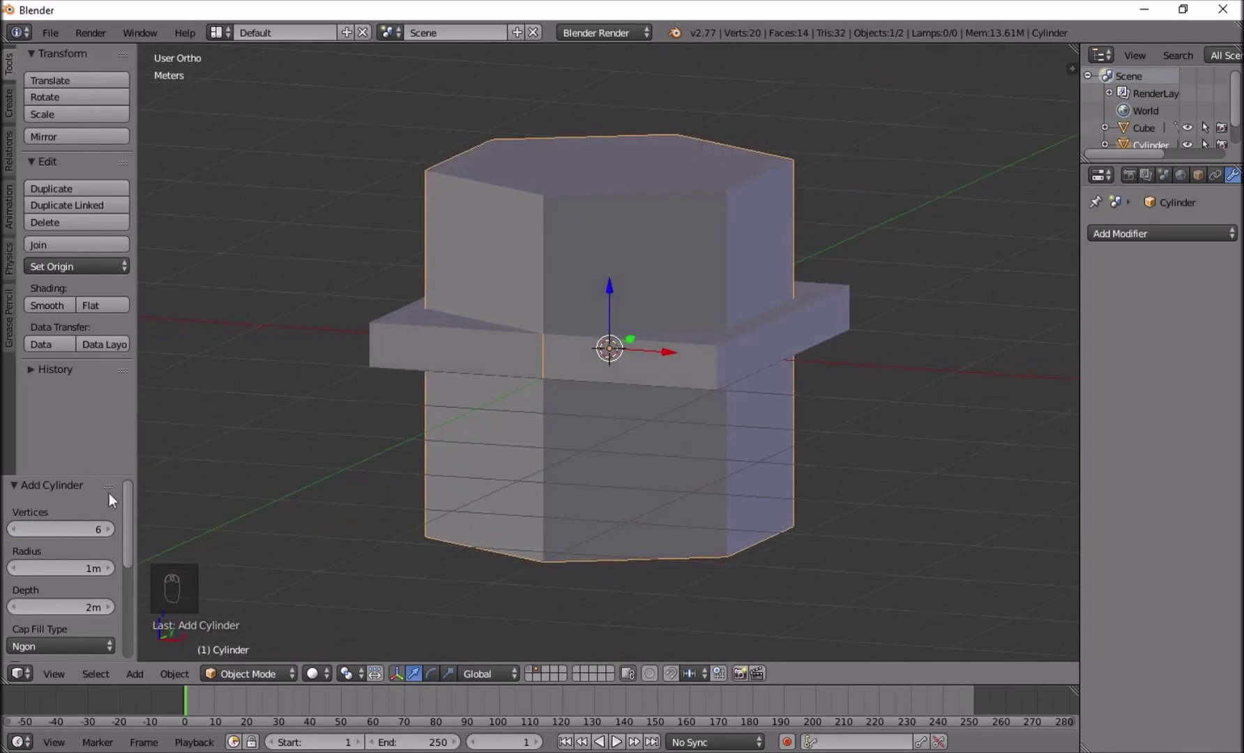
drag(91, 535, 474, 365)
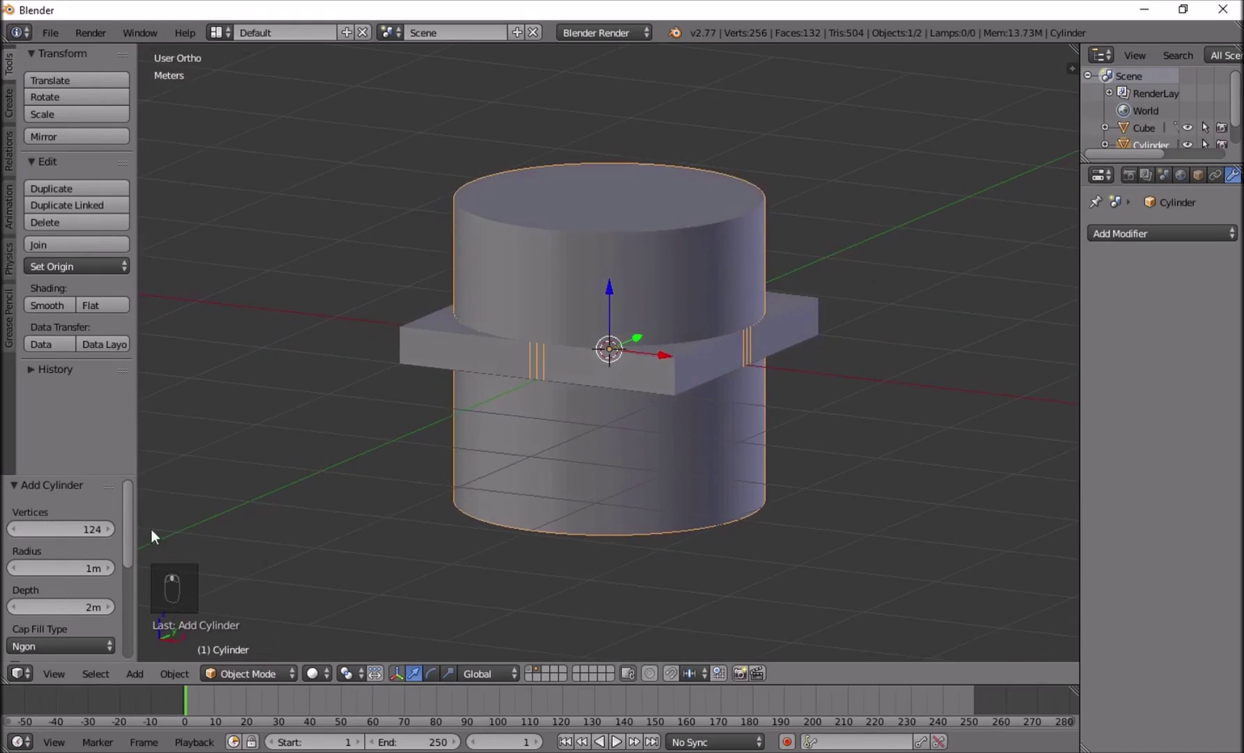
drag(114, 515, 87, 541)
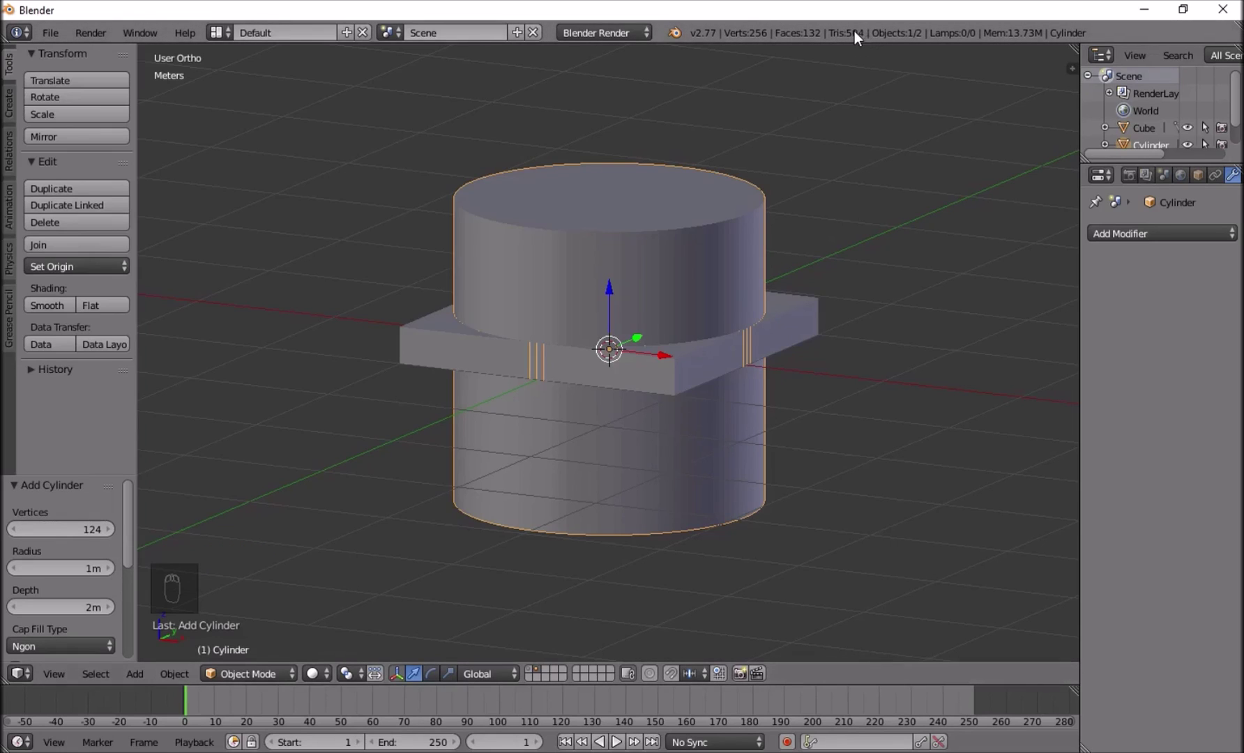
Shrink the cylinder to about 0.39 of its size and view it from the front.
middle_click(750, 154)
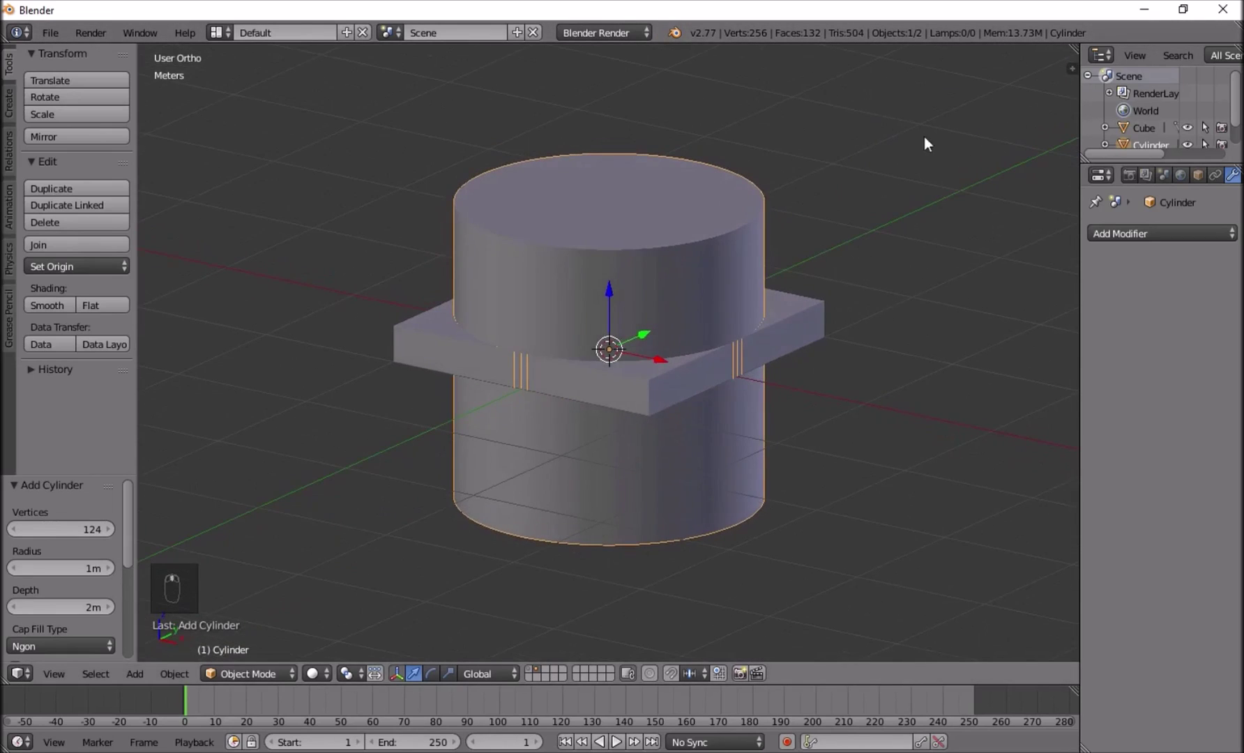
key(s)
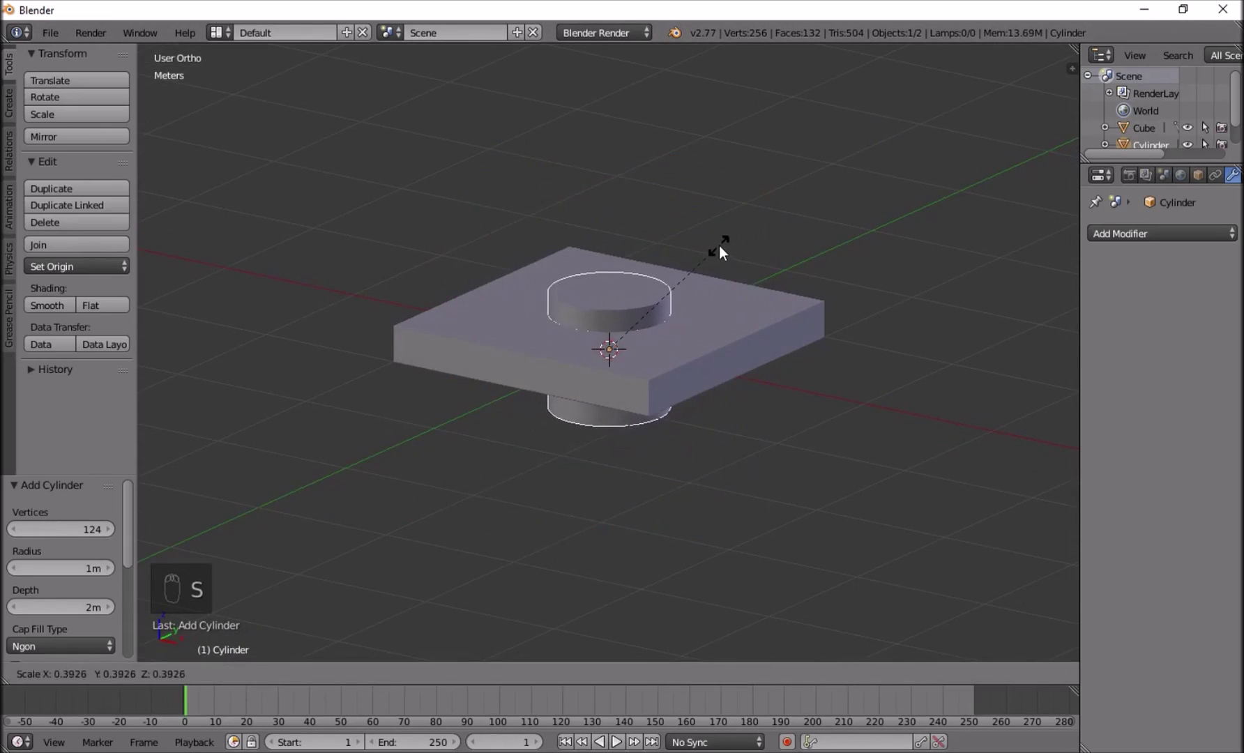
drag(614, 297, 607, 262)
key(KP_1)
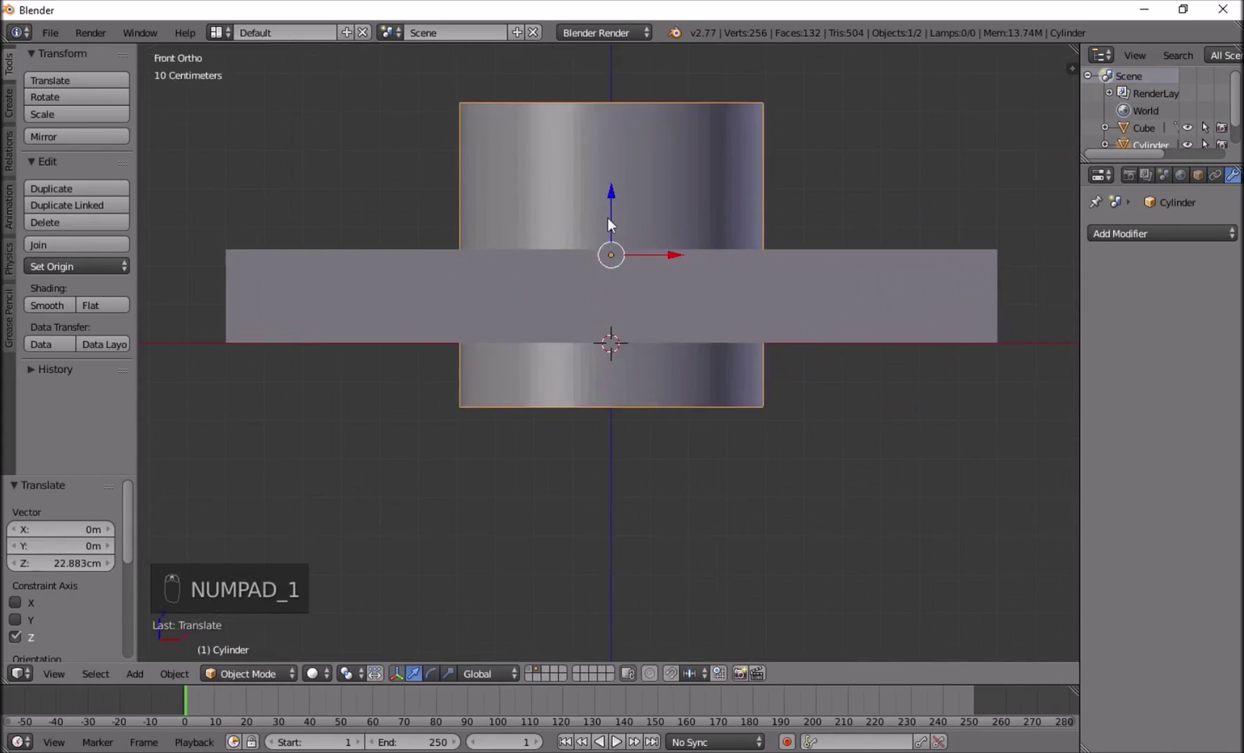
In Edit Mode with wireframe on, select the cylinder's top ring of vertices.
click(621, 120)
key(Tab)
key(z)
key(a)
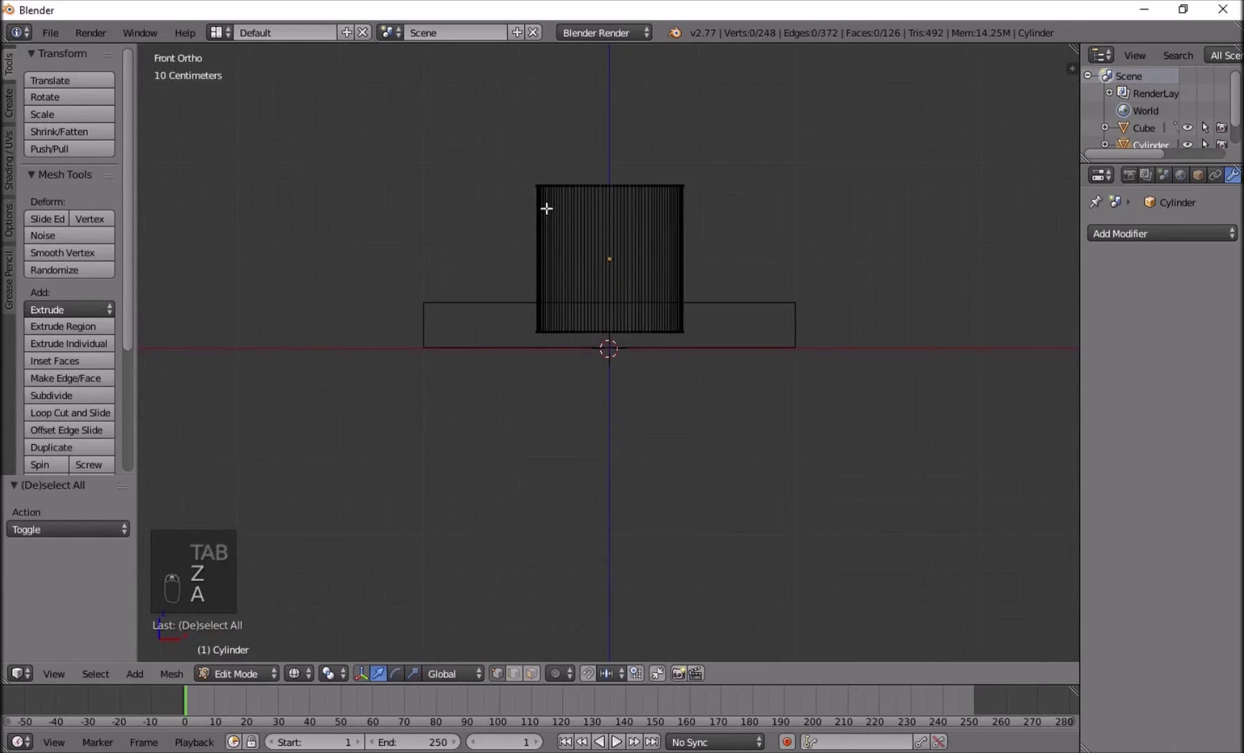
key(c)
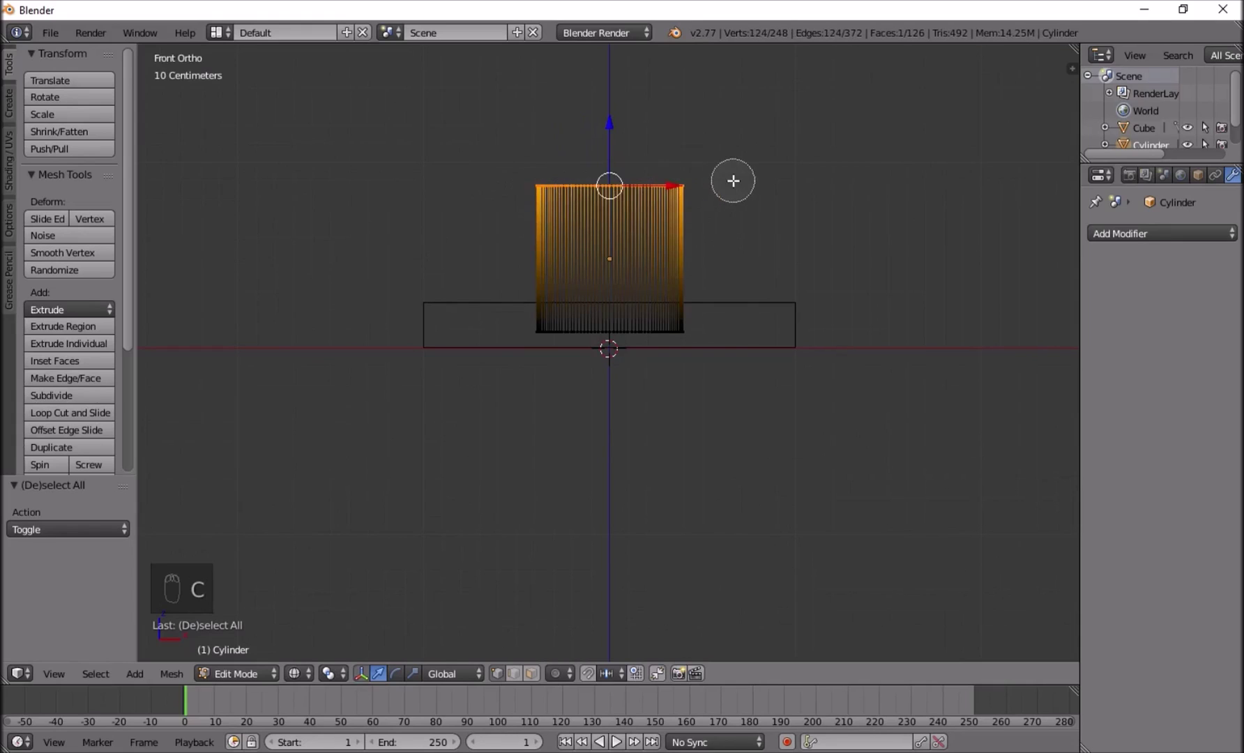
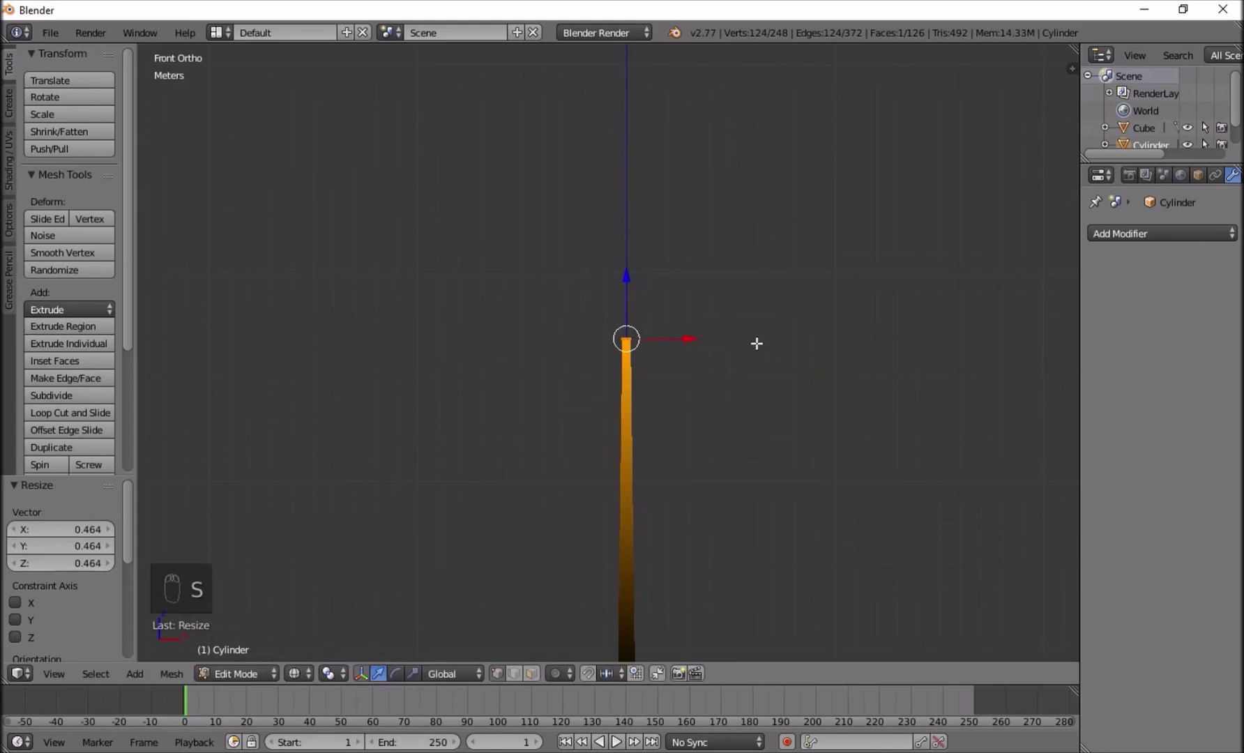
Raise and narrow the top ring into a tapered tower, then leave Edit Mode.
key(Tab)
key(a)
drag(319, 673, 542, 585)
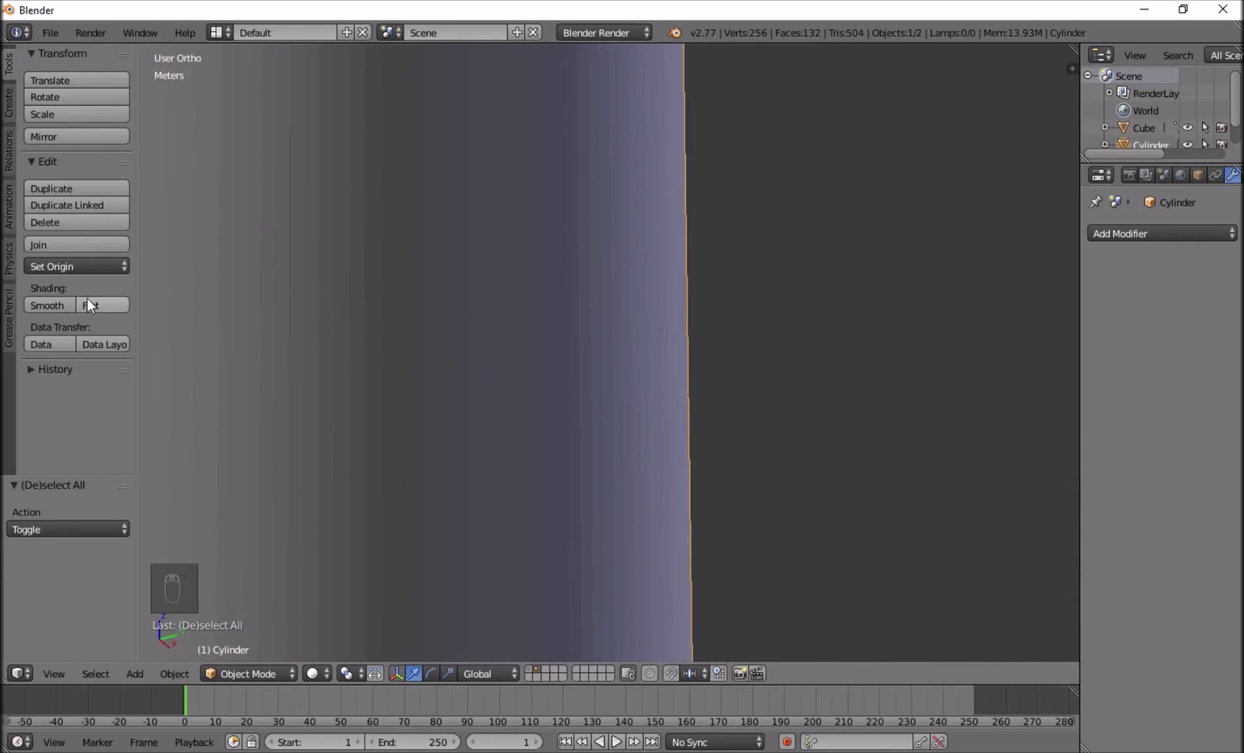
Zoom out and select both the tower and its square base.
drag(55, 308, 718, 350)
drag(719, 351, 768, 352)
key(s)
key(a)
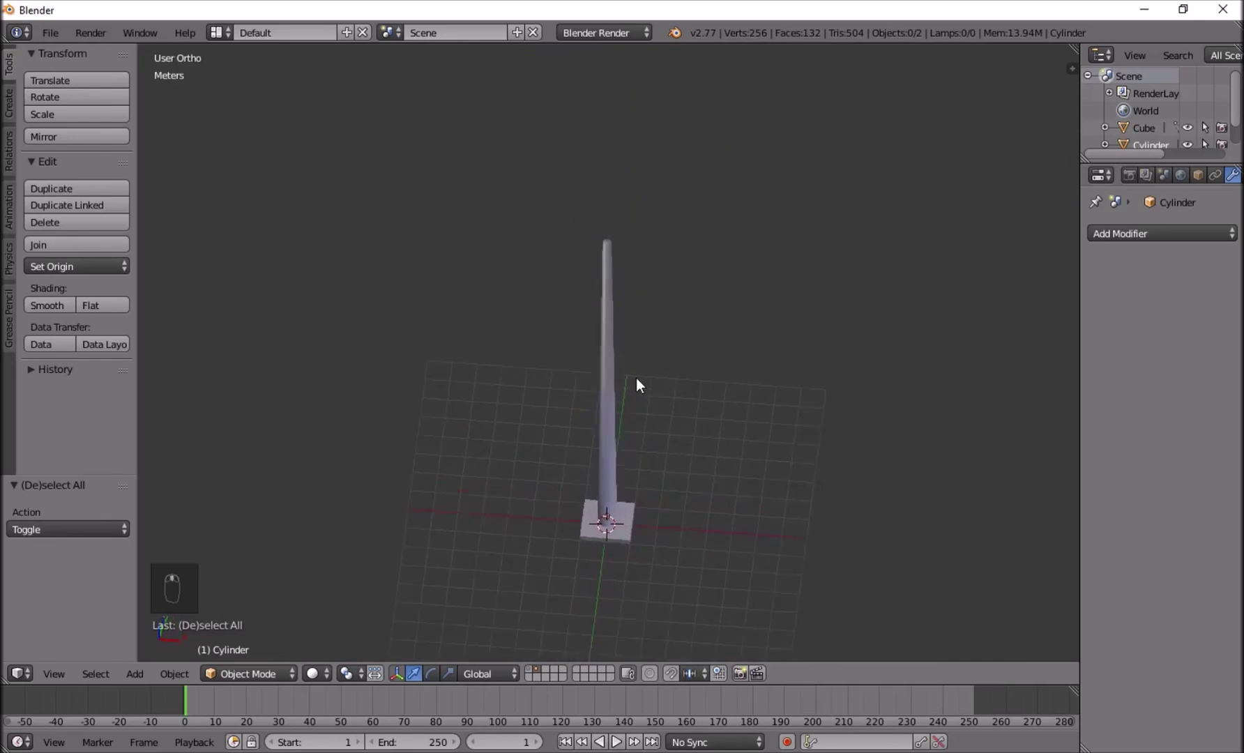
Join the tower and base into a single object with Ctrl+J.
drag(644, 387, 546, 261)
drag(546, 261, 487, 430)
drag(487, 429, 551, 298)
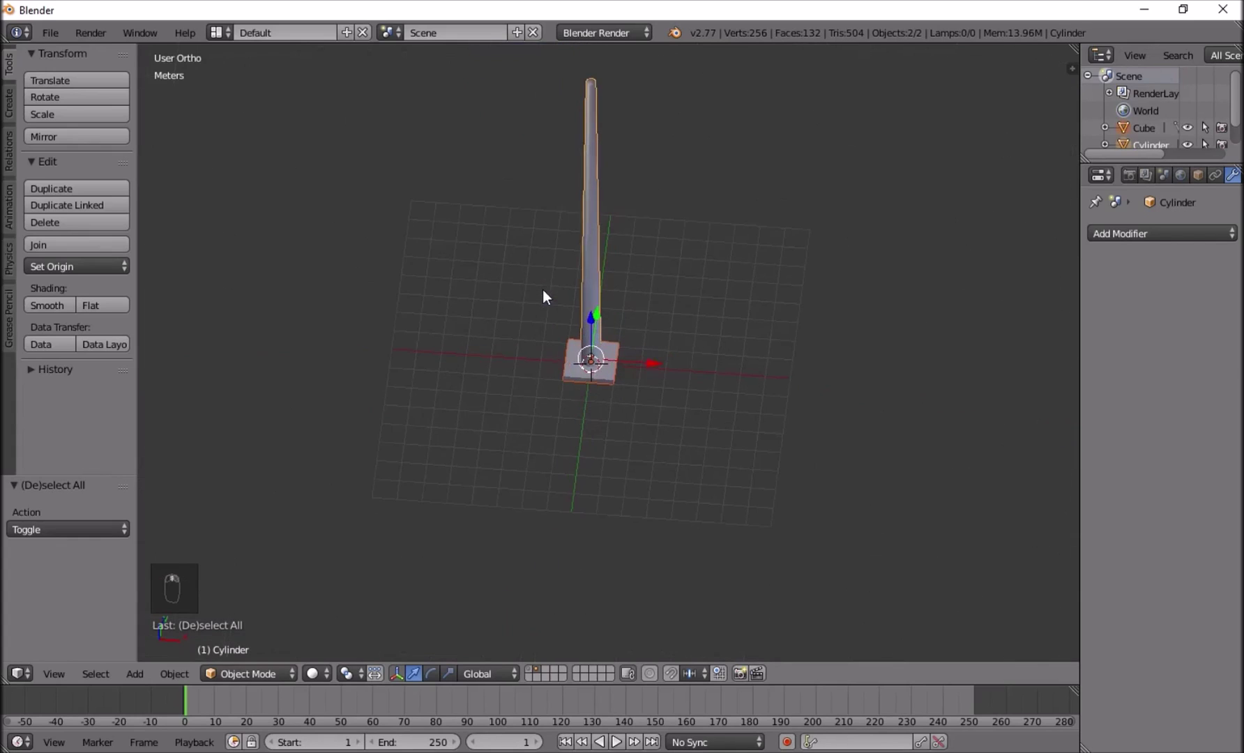
key(ctrl+j)
key(a)
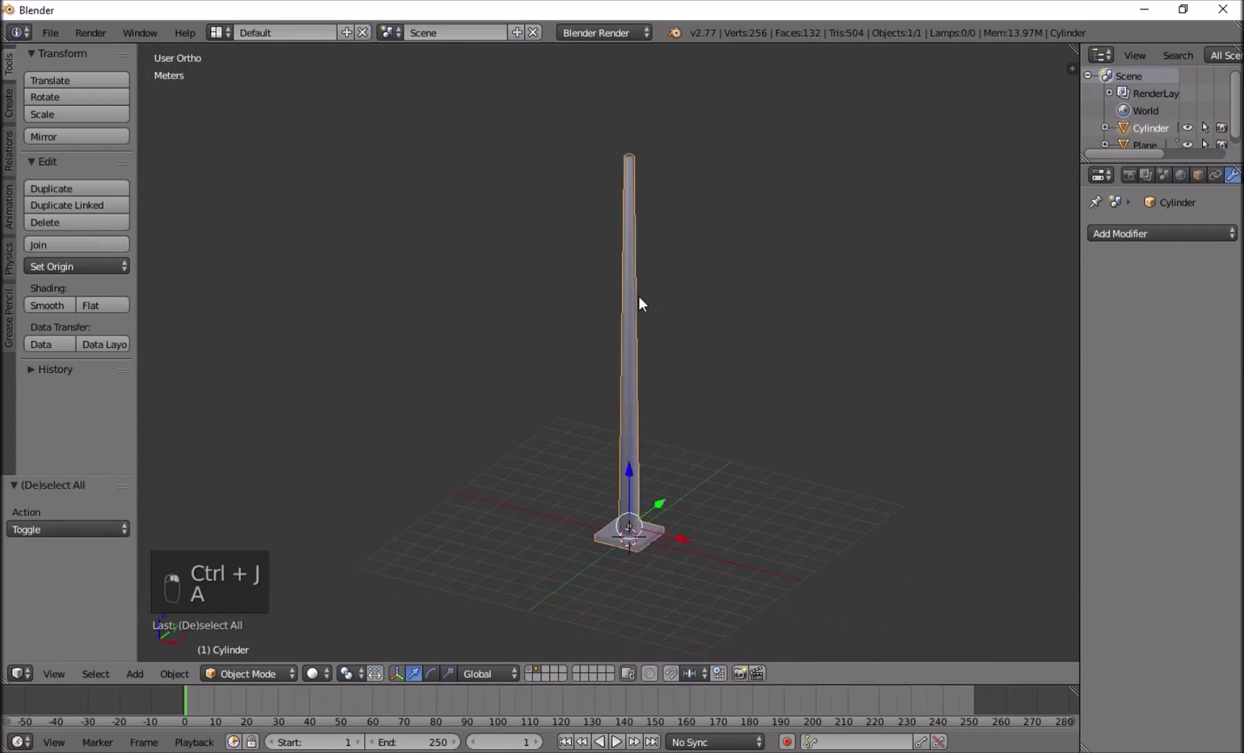
Export the merged tower as FBX over the existing base file in the Windmill folder.
middle_click(65, 42)
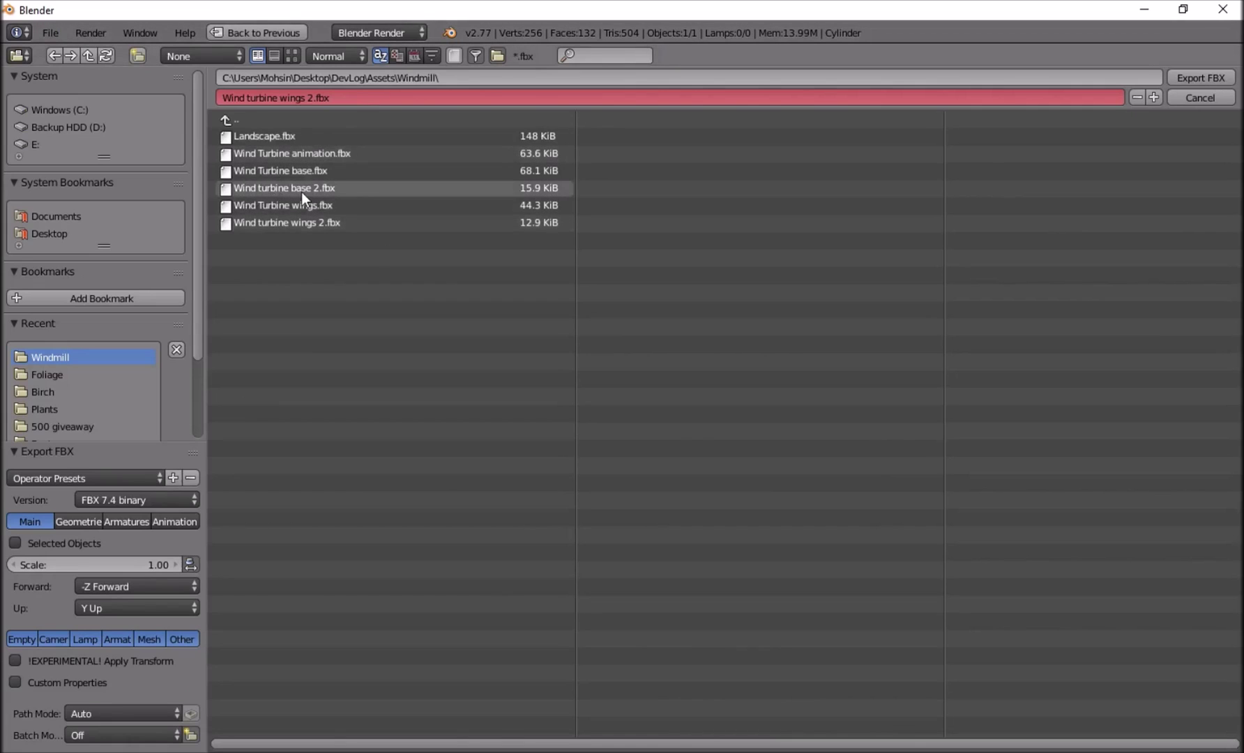
click(310, 200)
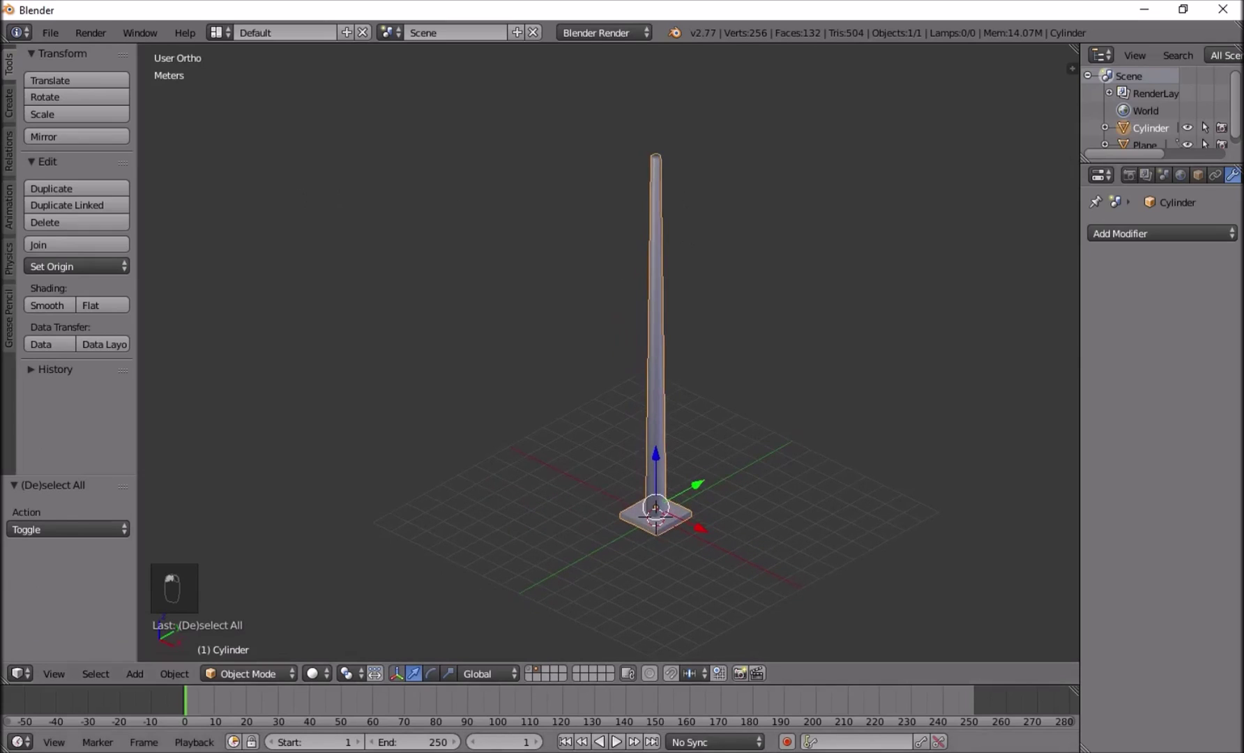